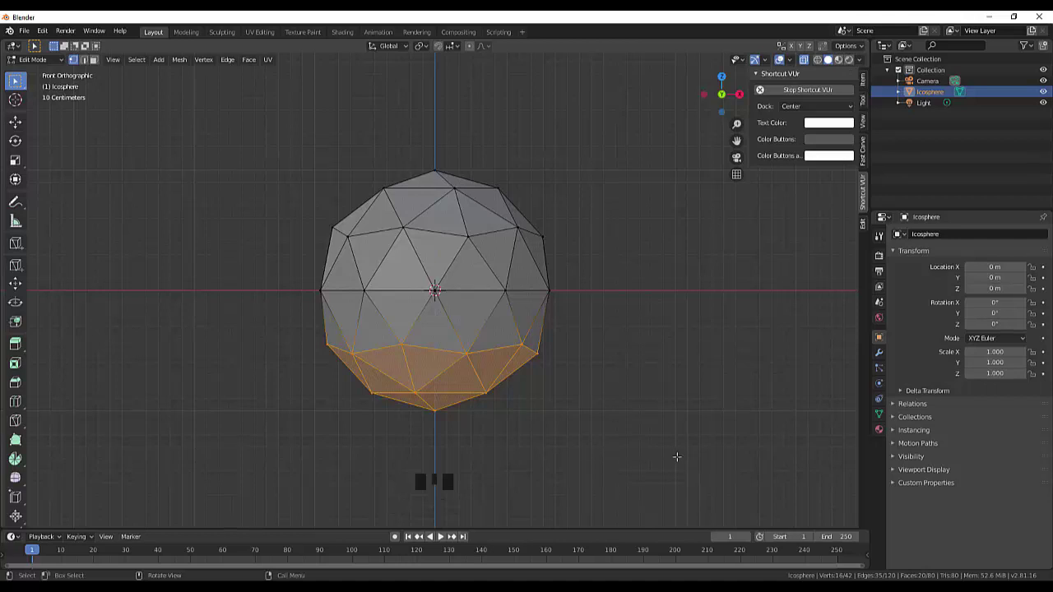
# Scale the bottom vertices flat along Z, raise the base to mid-height and widen it slightly.
pyautogui.press('s')
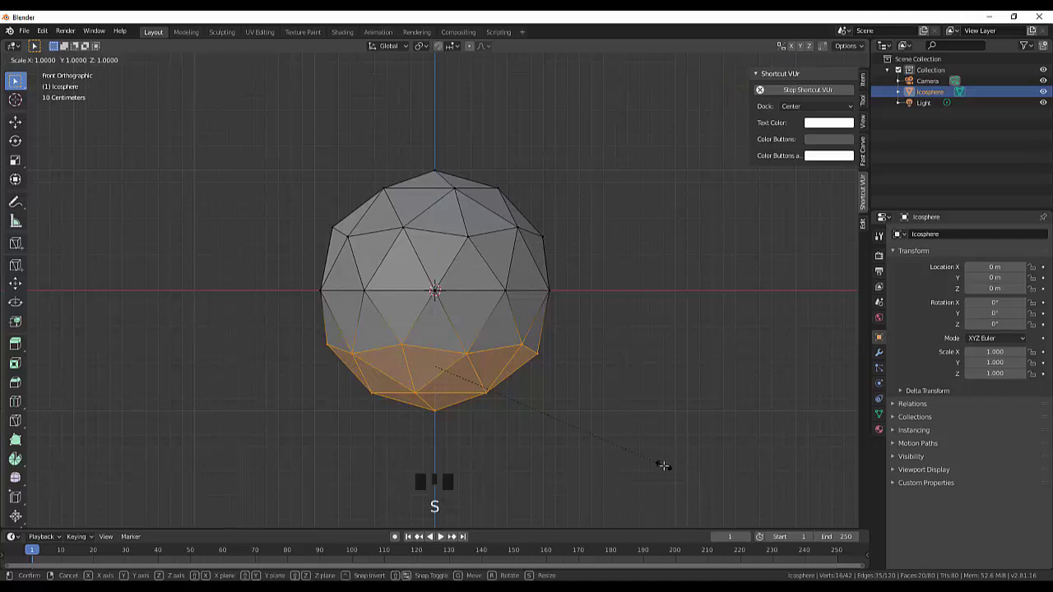
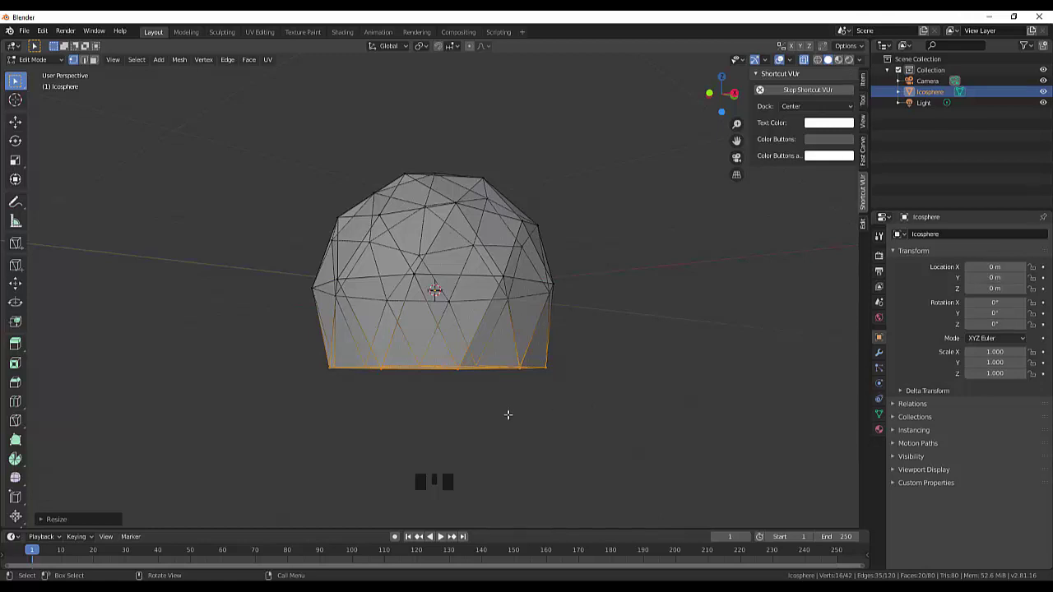
pyautogui.press('KP_1')
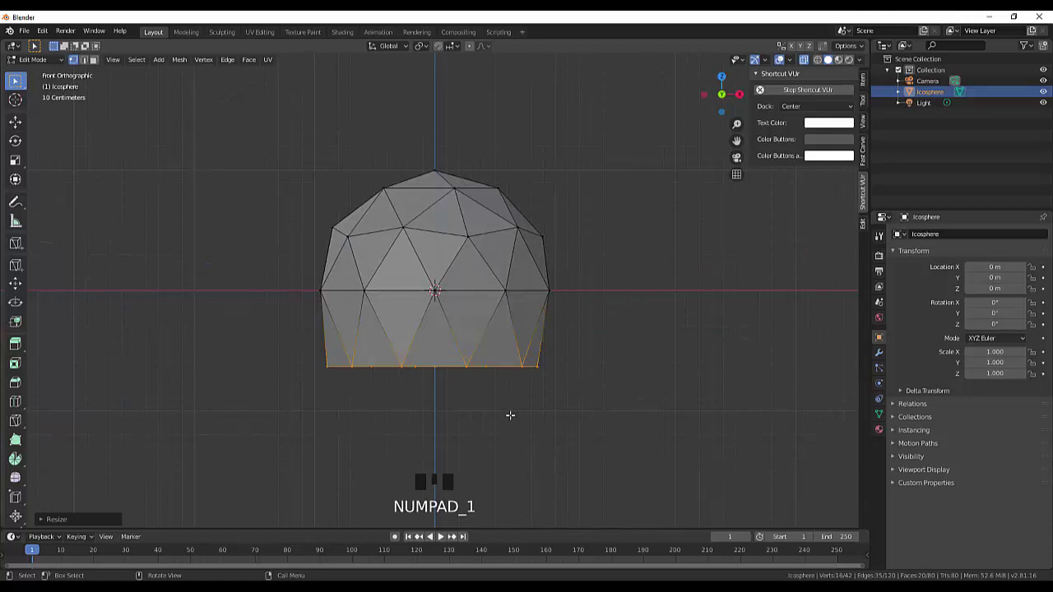
pyautogui.press('g')
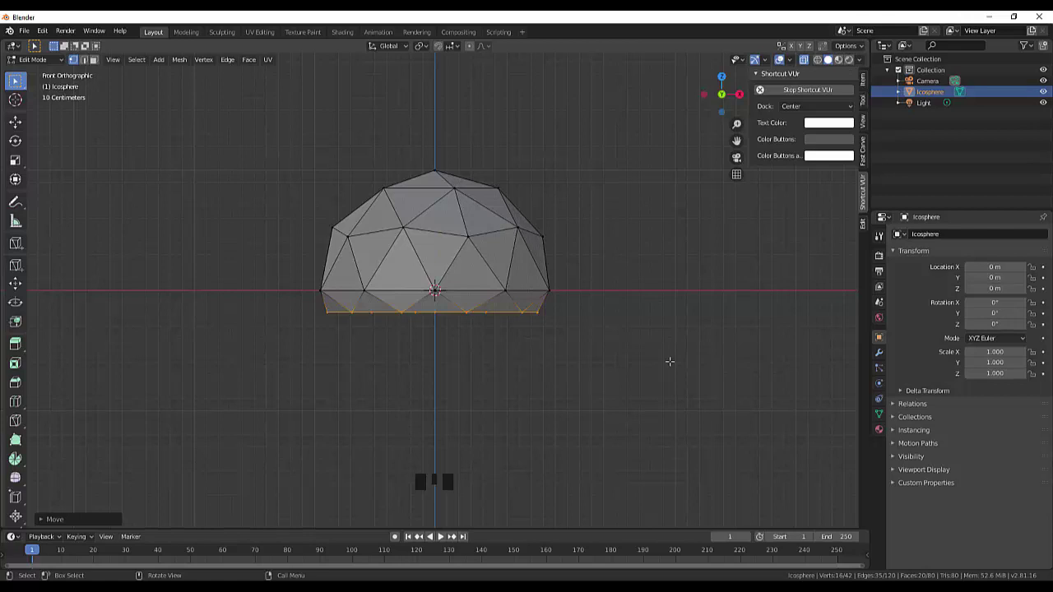
pyautogui.press('s')
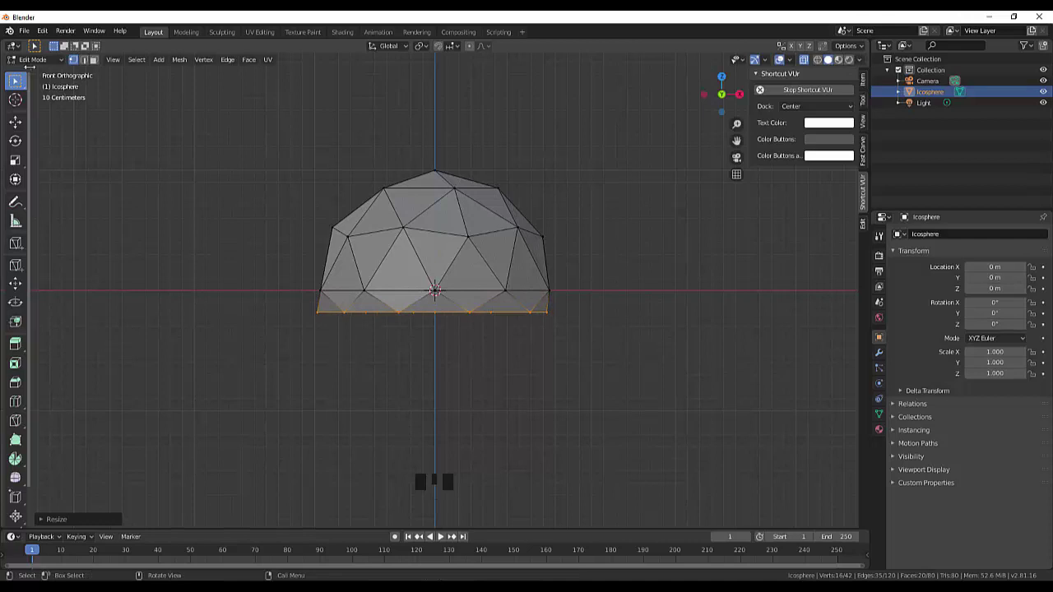
# Scale the whole dome along X to about 1.585 for a wide, squat rock shape.
pyautogui.press('Tab')
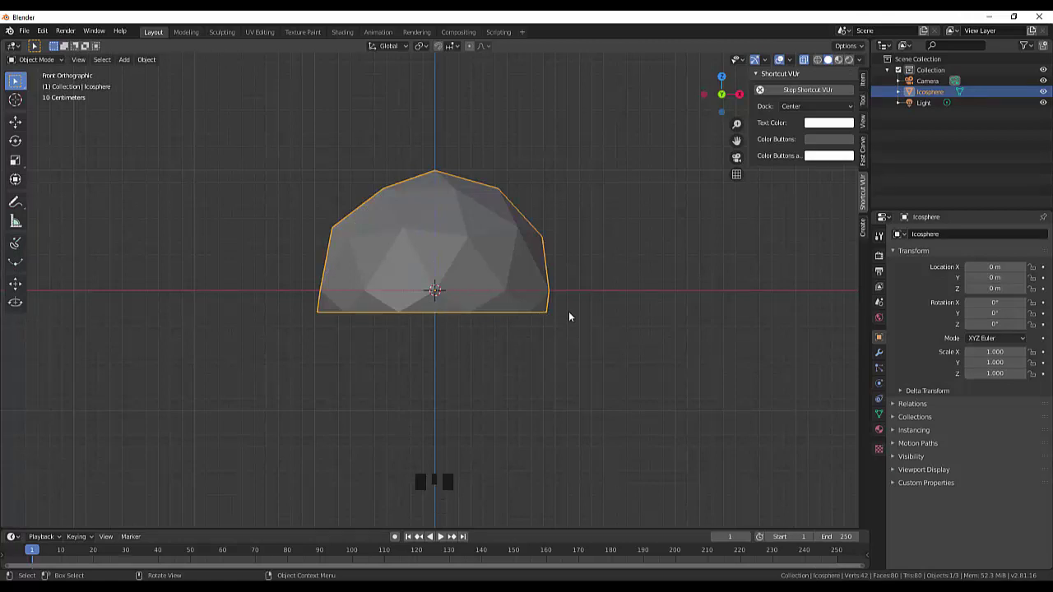
pyautogui.press('s')
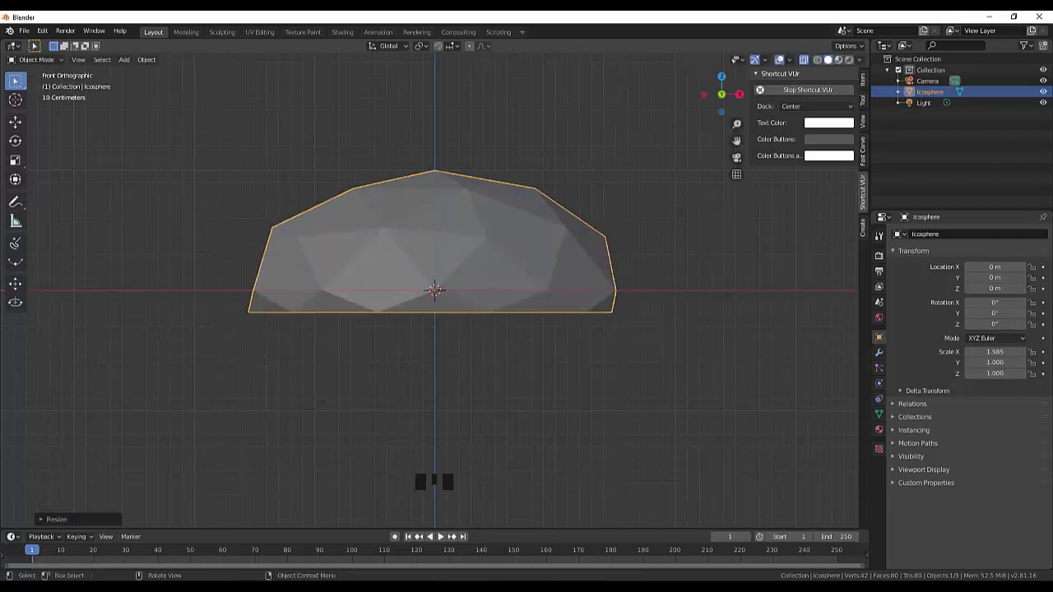
pyautogui.moveTo(710, 280); pyautogui.dragTo(635, 300)
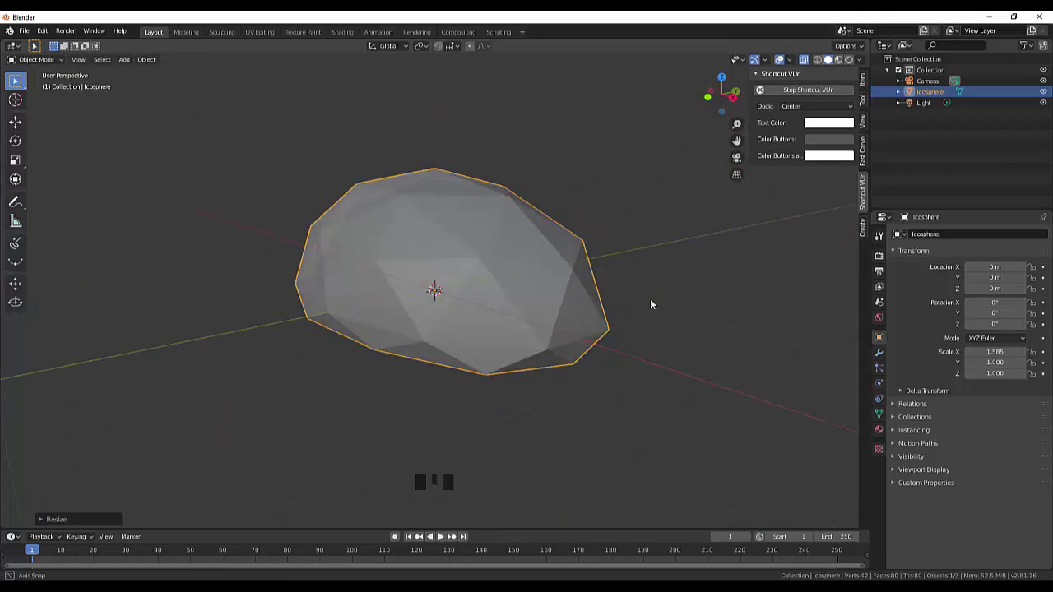
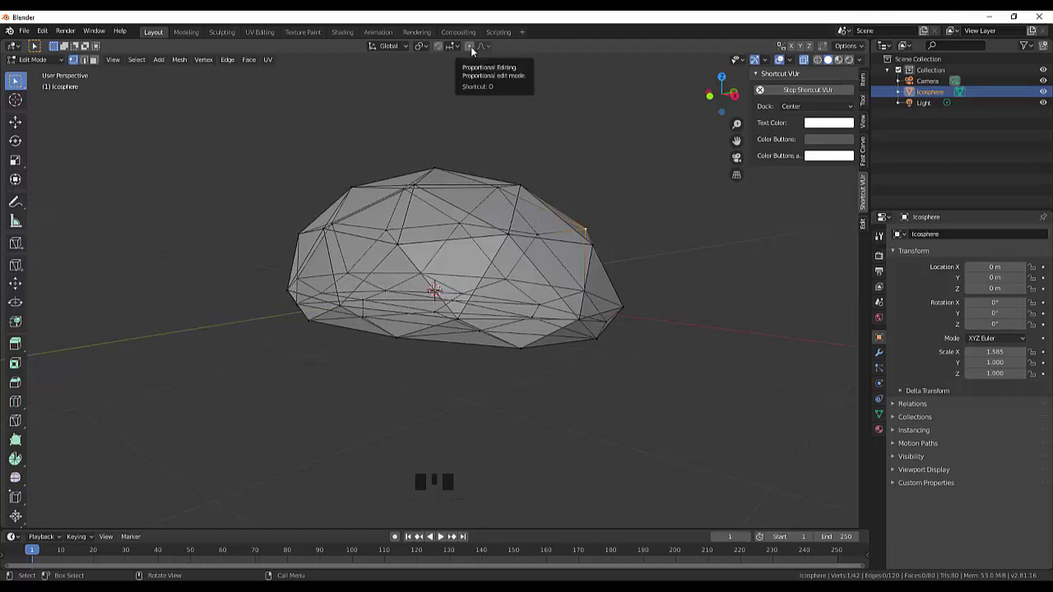
# Enable proportional editing and pull two vertices outward to start roughening the dome.
pyautogui.click(475, 50)
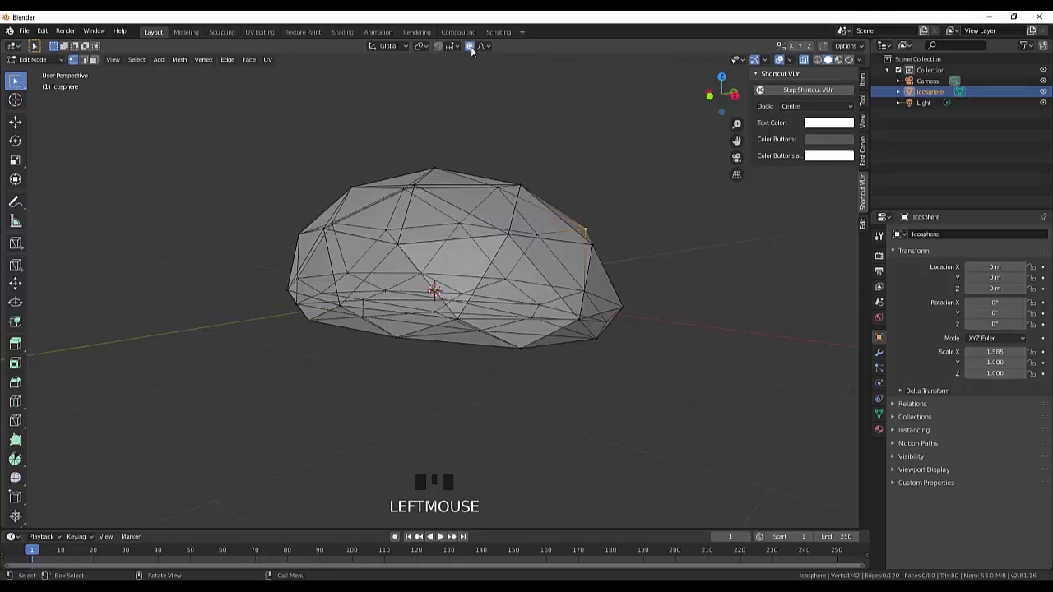
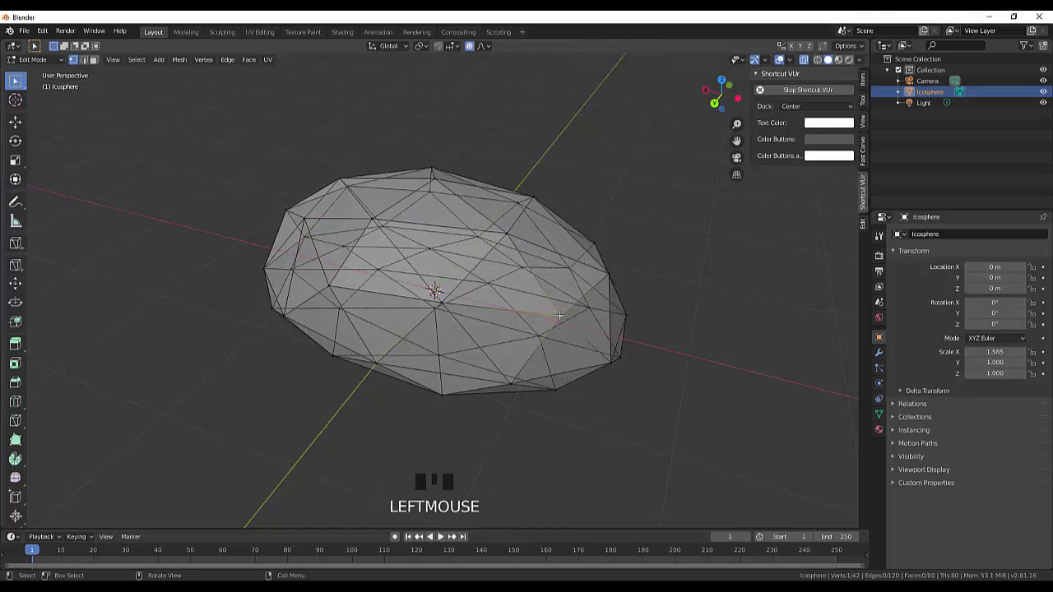
pyautogui.press('g')
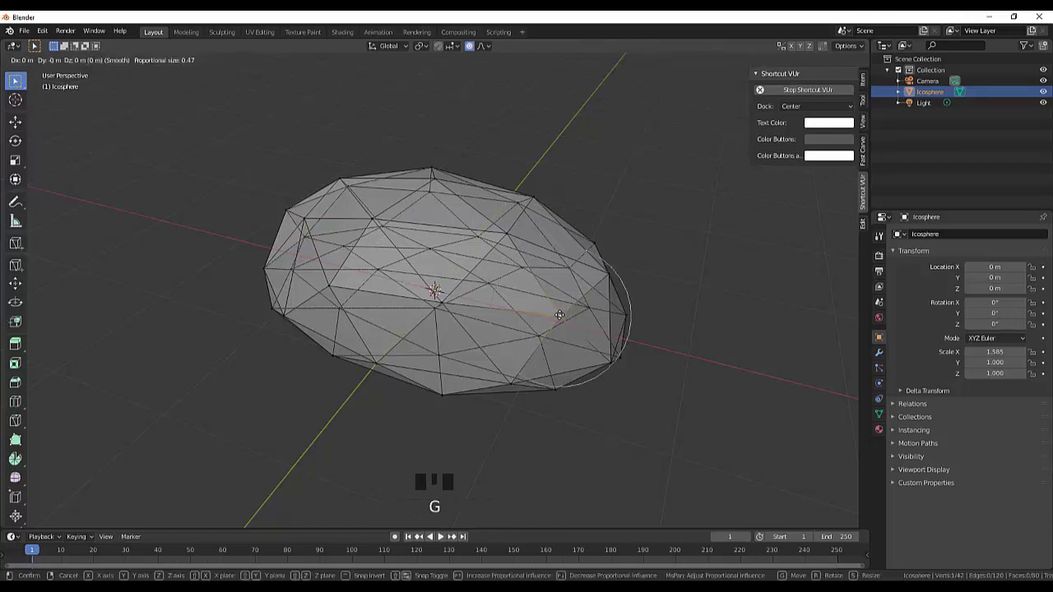
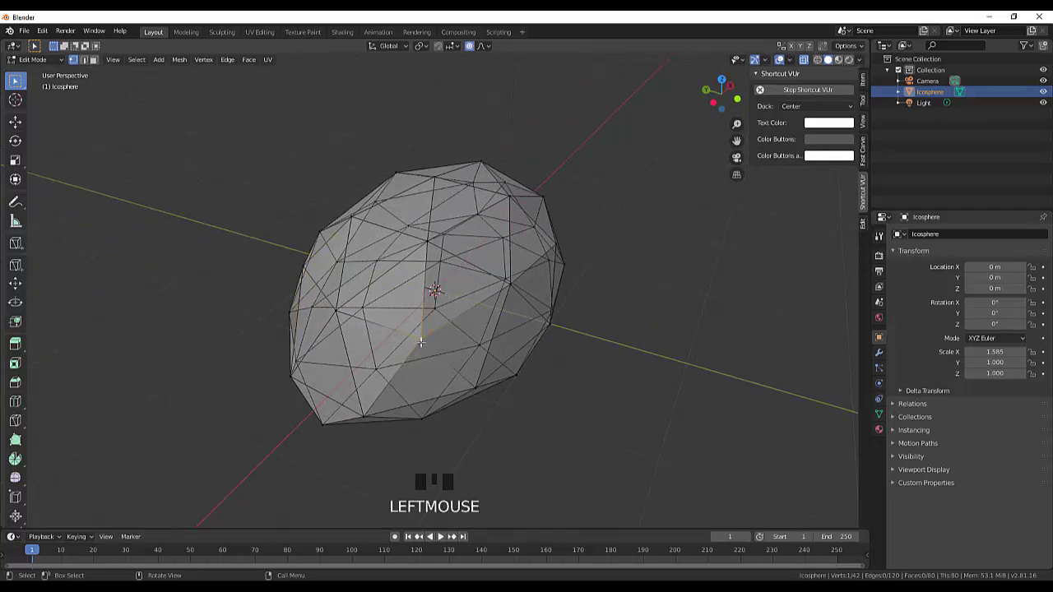
pyautogui.press('g')
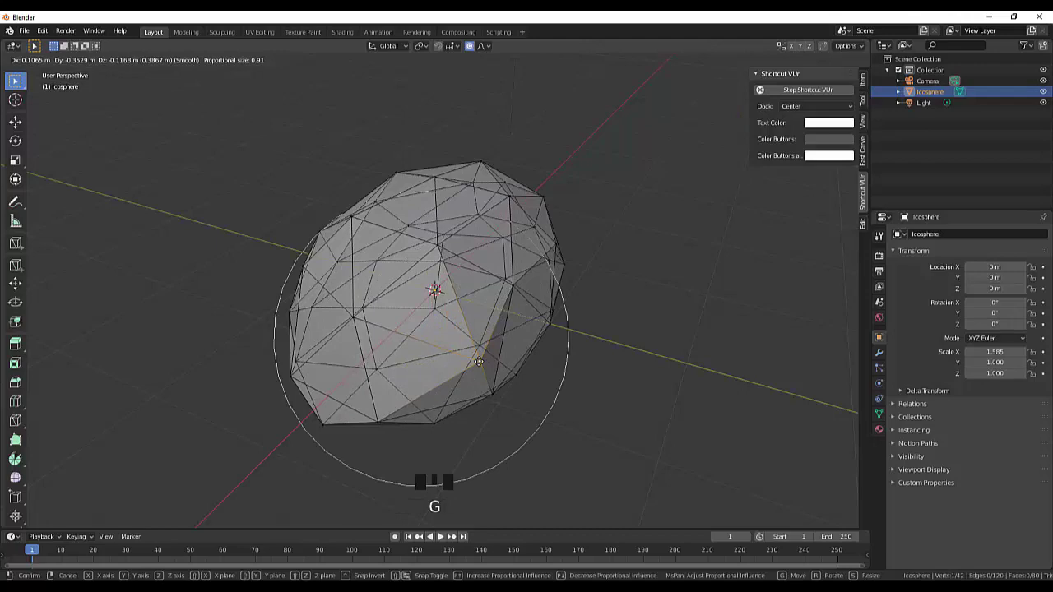
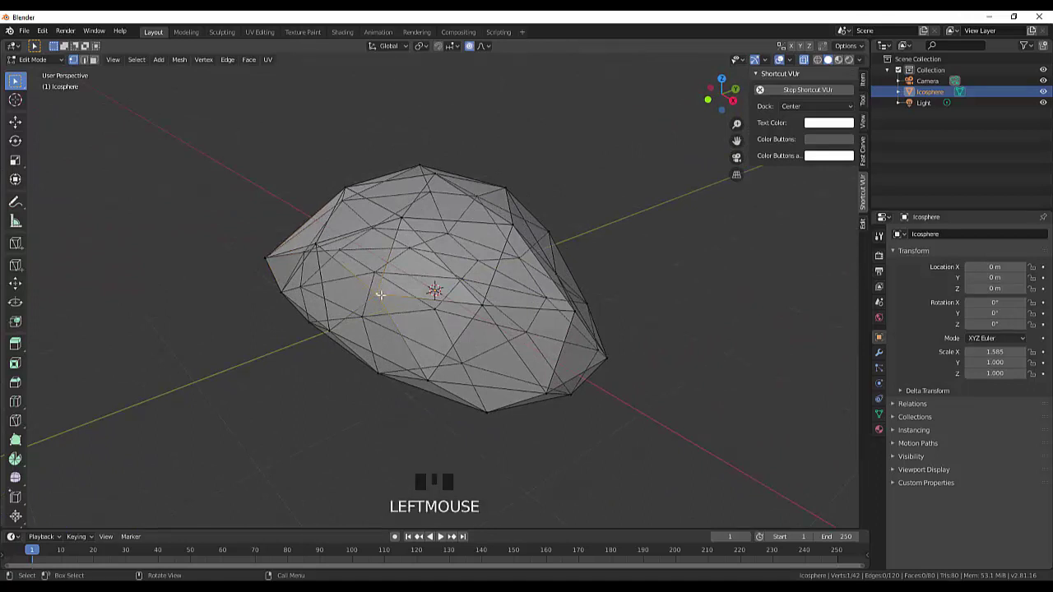
# Adjust the falloff size, push a front vertex inward and pull a side vertex to roughen the edge.
pyautogui.press('f')
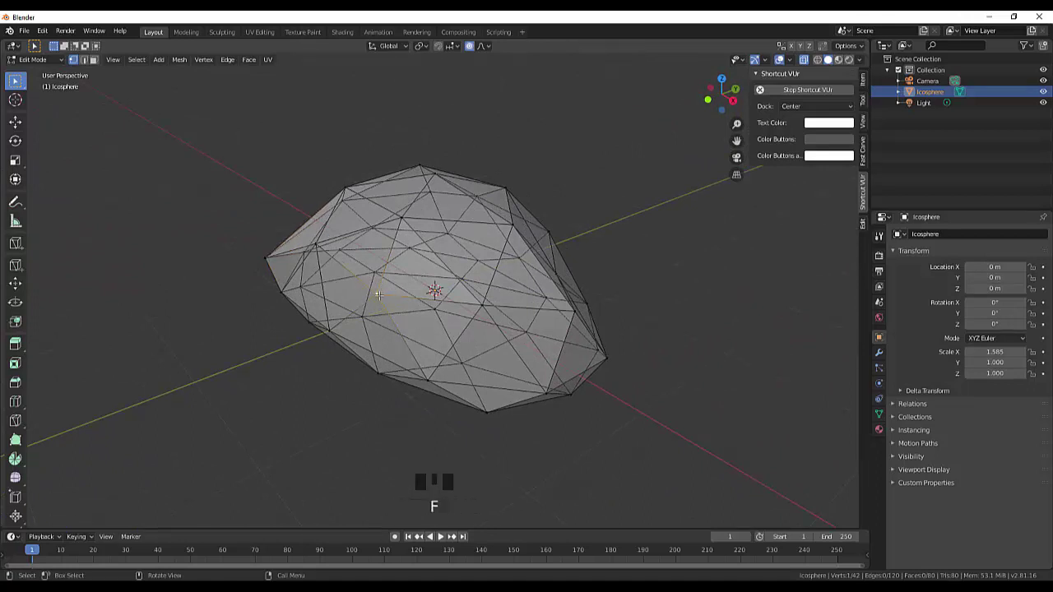
pyautogui.scroll(-3)
pyautogui.scroll(3)
pyautogui.press('g')
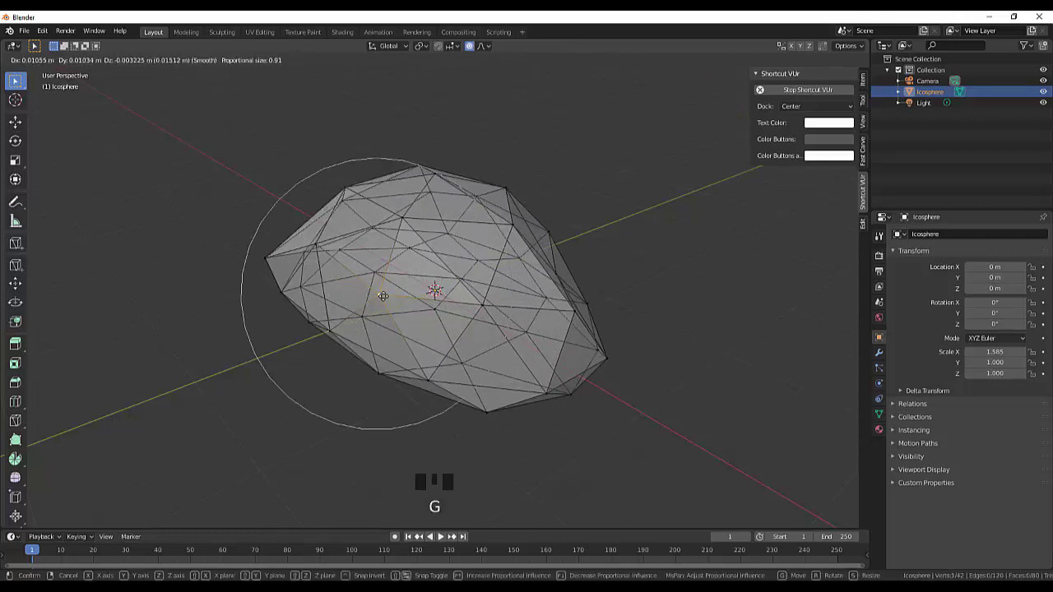
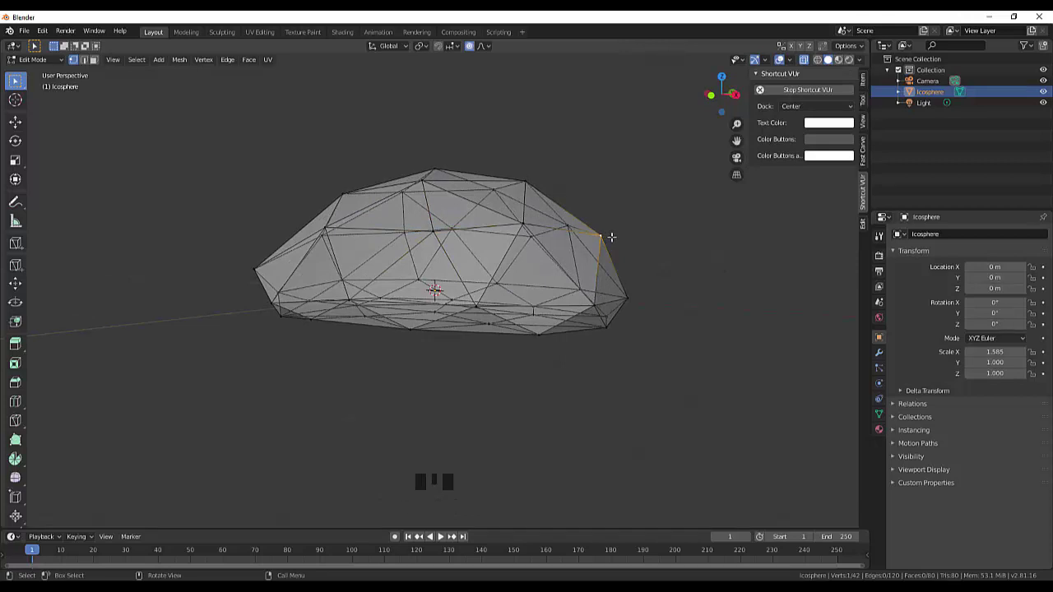
pyautogui.press('g')
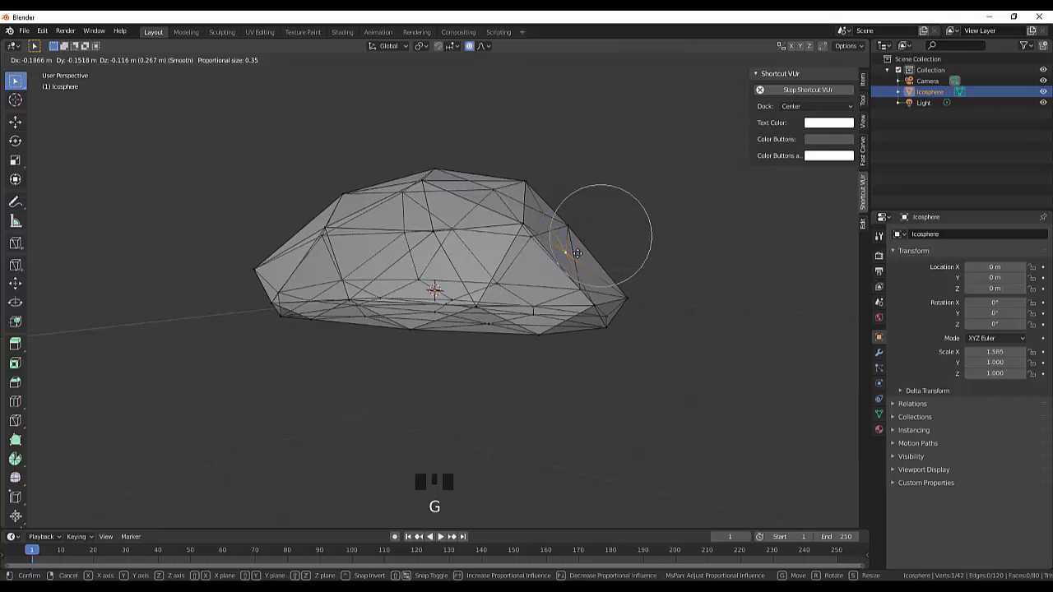
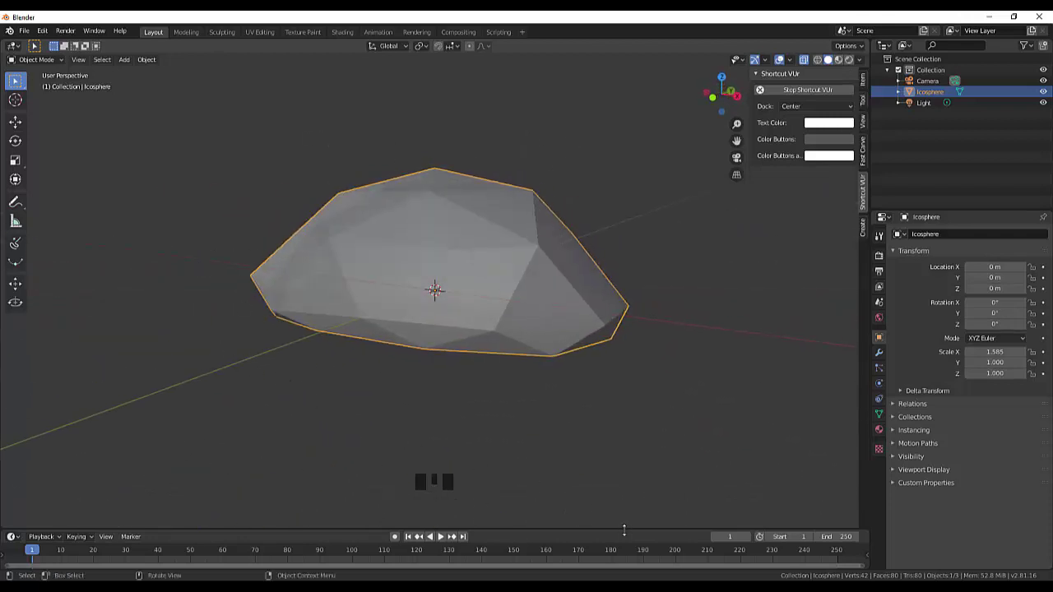
# Duplicate the large rock, squash and move the copy along X, then undo the stray transforms.
pyautogui.press('shift+d')
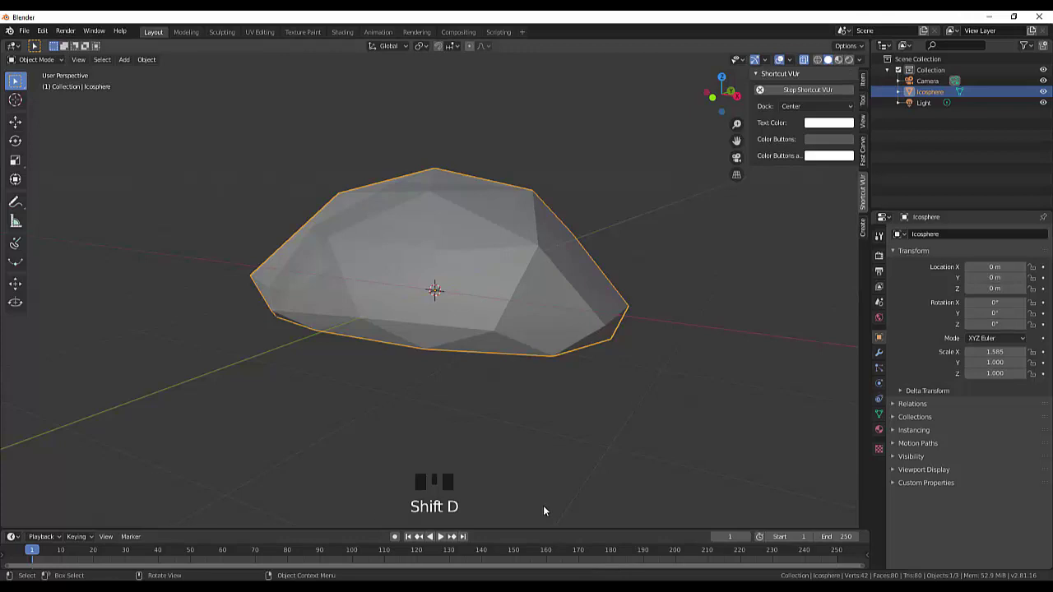
pyautogui.click(398, 305)
pyautogui.press('shift+d')
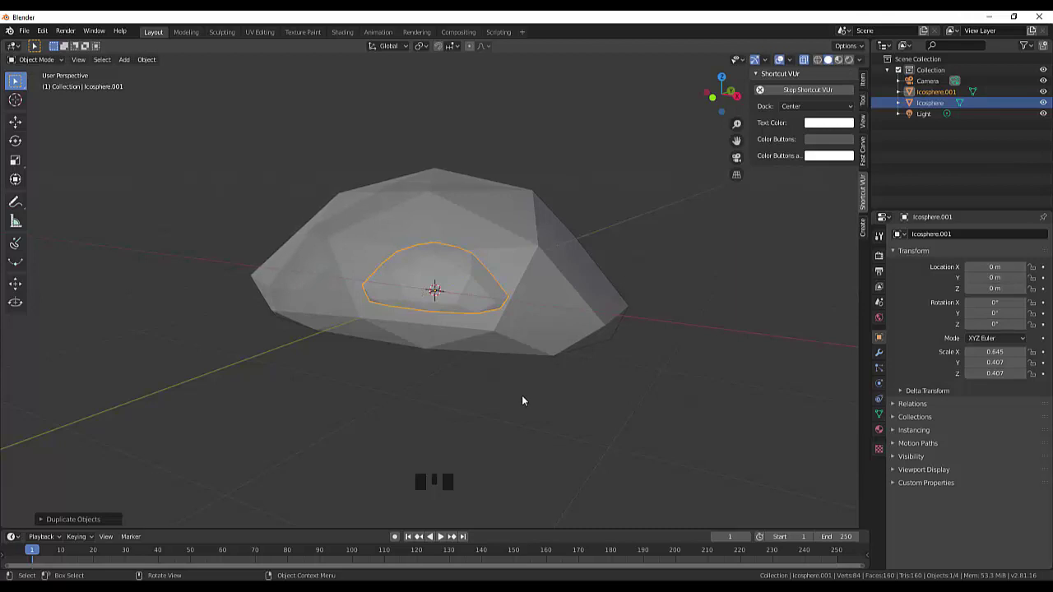
pyautogui.press('s')
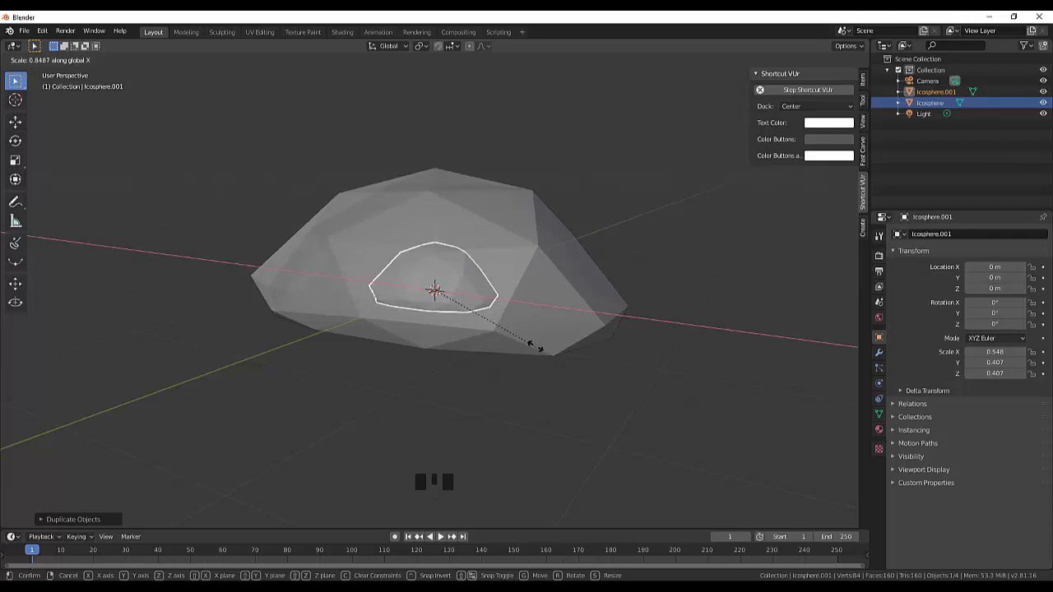
pyautogui.moveTo(797, 297); pyautogui.dragTo(480, 317)
pyautogui.press('g')
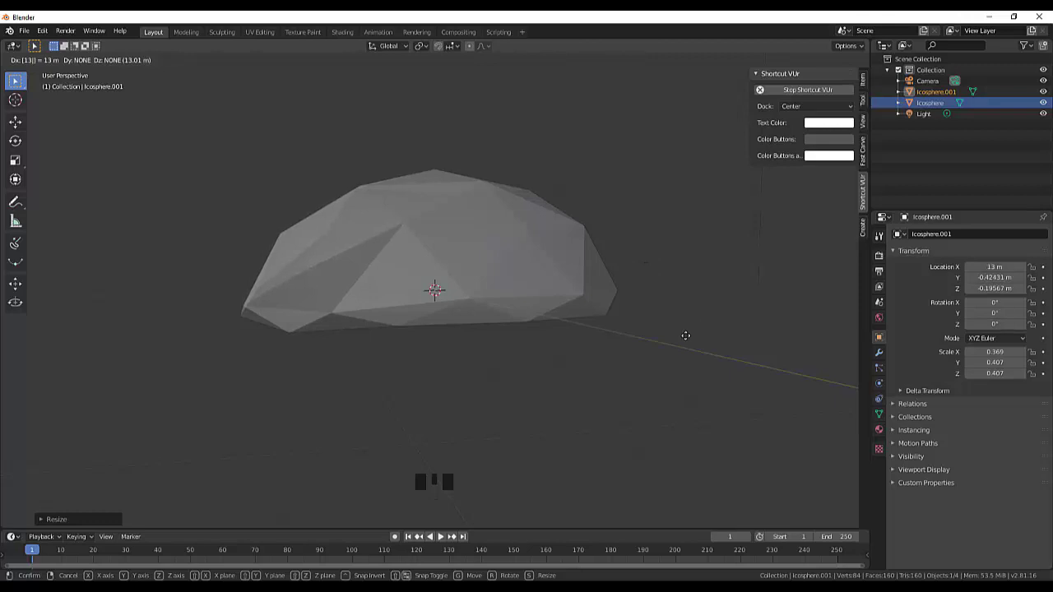
pyautogui.press('ctrl+z')
pyautogui.press('ctrl+z')
# Check the rocks from the side, select both, and undo back to the single main rock.
pyautogui.click(681, 361)
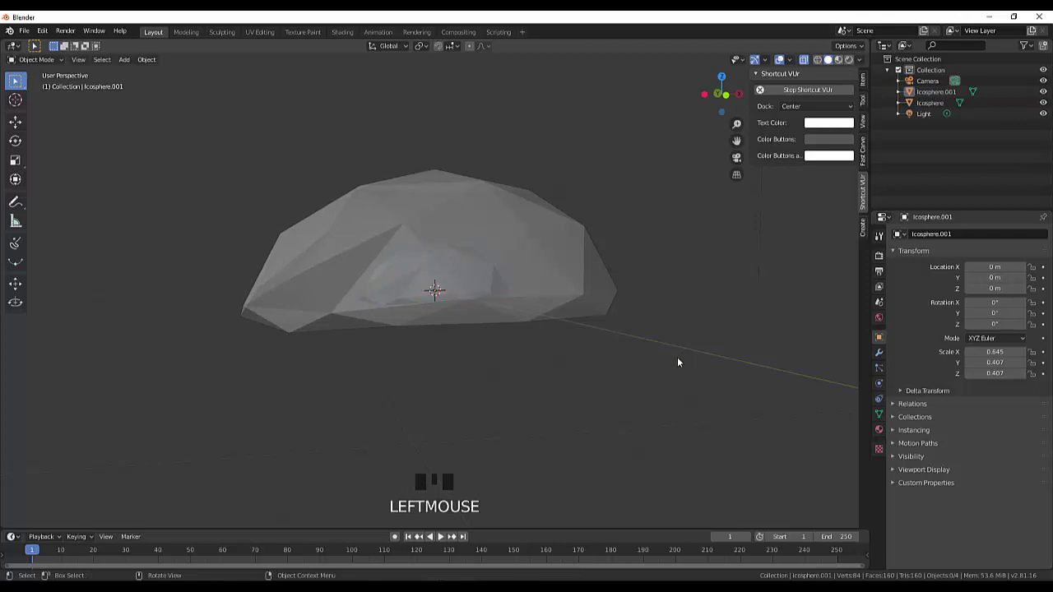
pyautogui.press('KP_3')
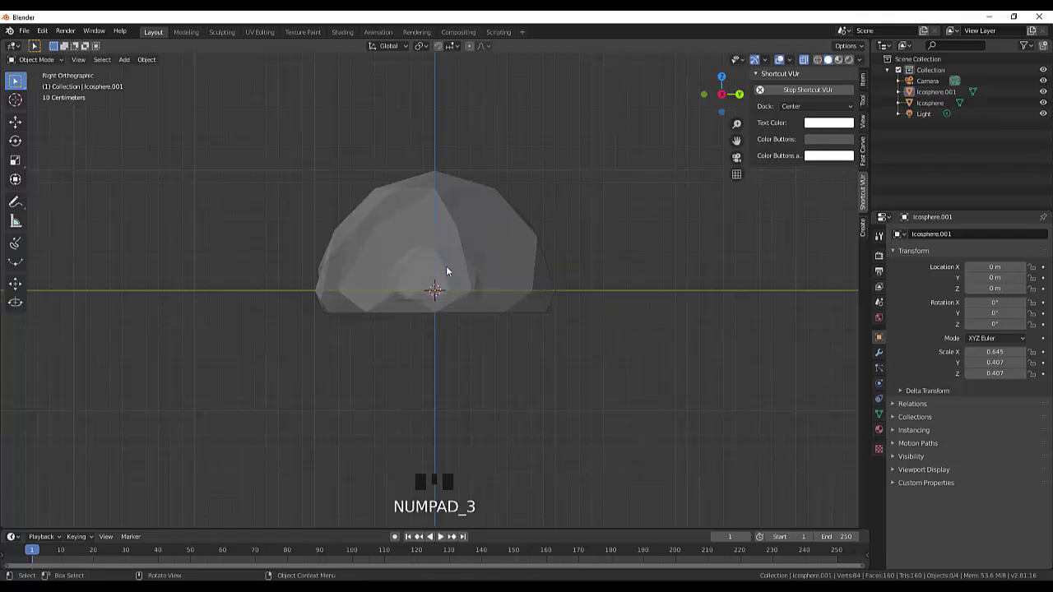
pyautogui.press('g')
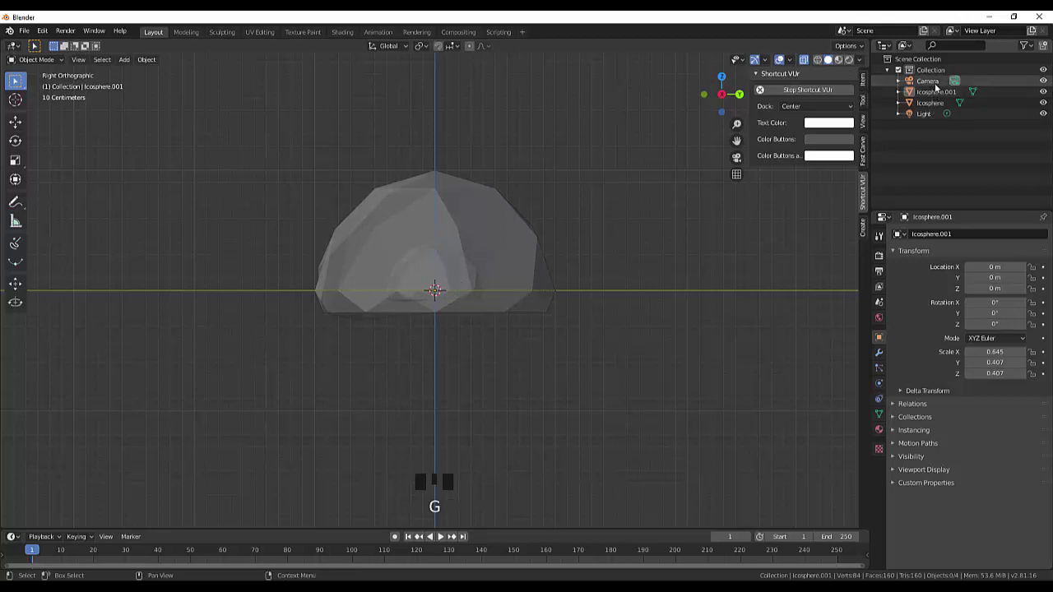
pyautogui.click(422, 300)
pyautogui.click(420, 300)
pyautogui.moveTo(612, 284); pyautogui.dragTo(491, 496)
pyautogui.press('ctrl+z')
pyautogui.press('ctrl+z')
# Duplicate the large rock again, scale the copy down smaller and tilt it.
pyautogui.press('ctrl+z')
pyautogui.press('ctrl+z')
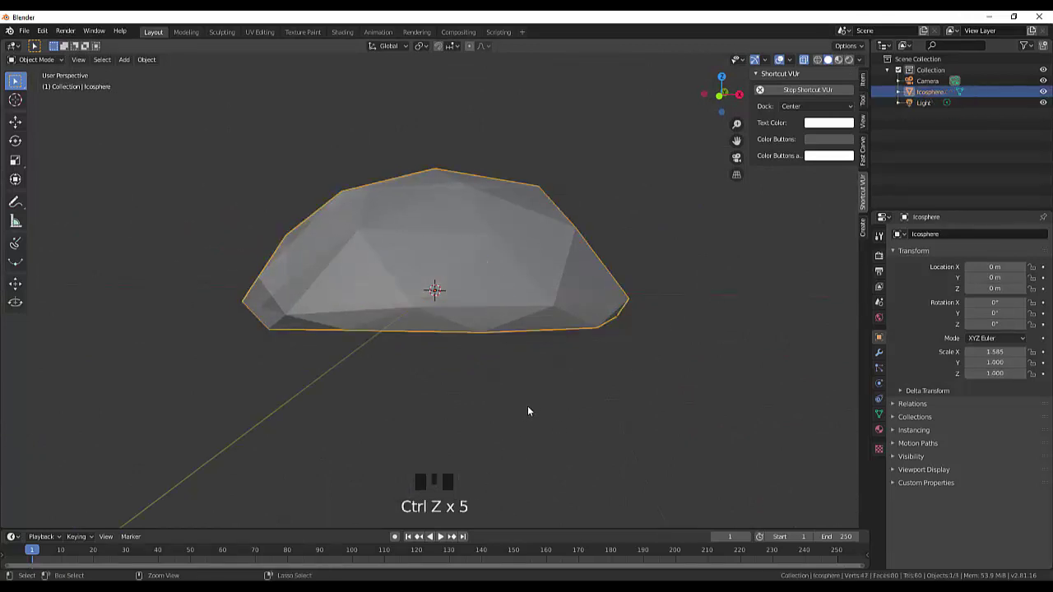
pyautogui.moveTo(678, 378); pyautogui.dragTo(450, 350)
pyautogui.press('shift+d')
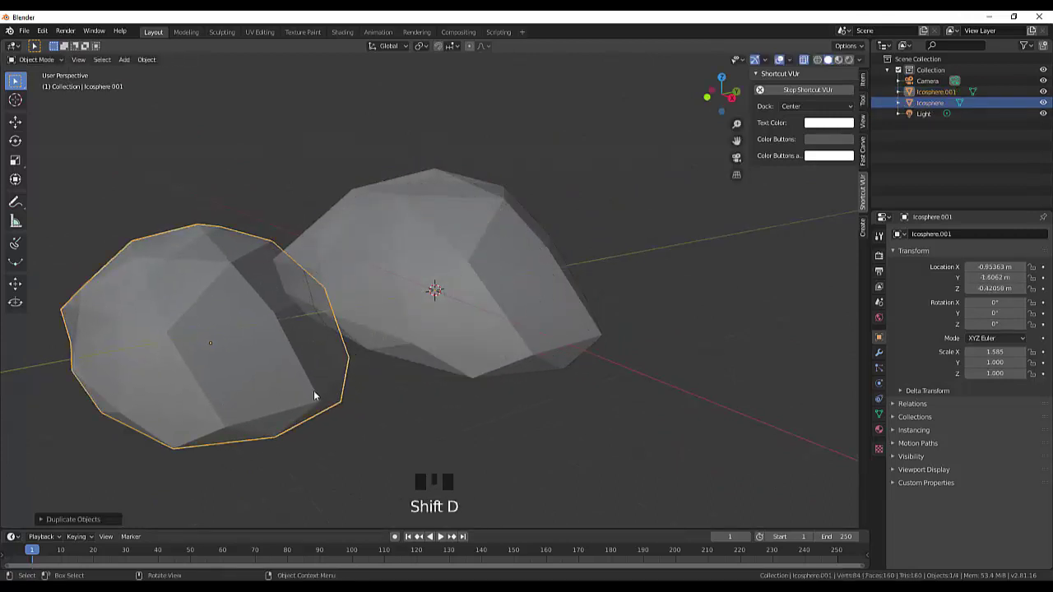
pyautogui.press('s')
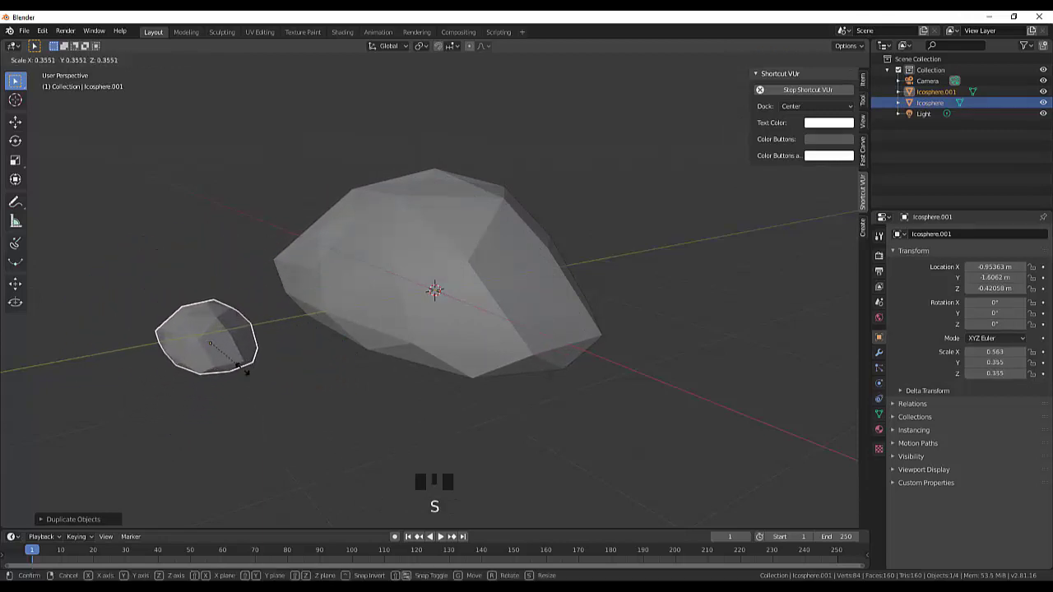
pyautogui.press('e')
pyautogui.press('r')
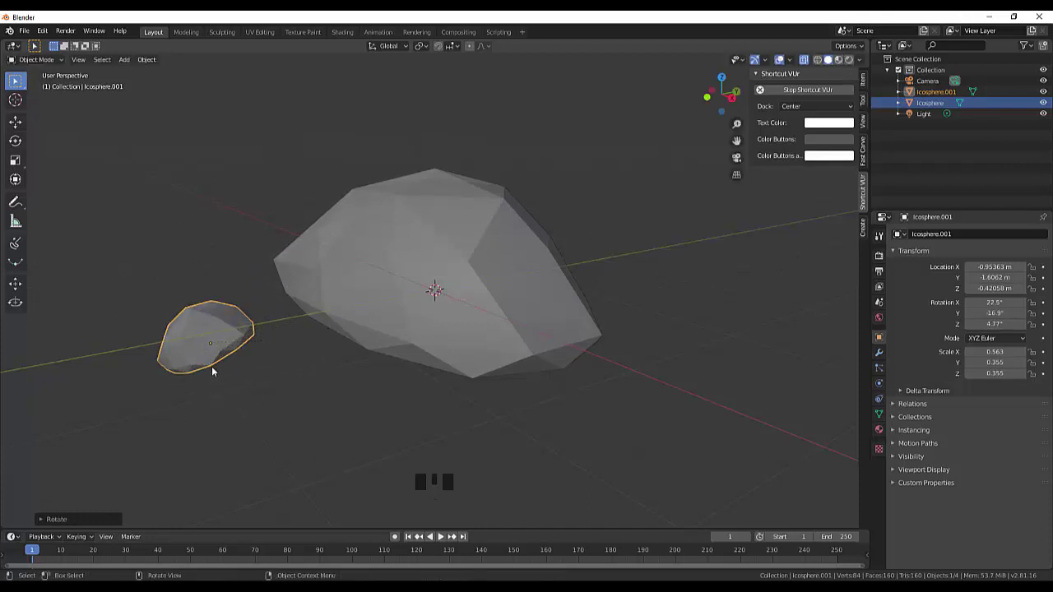
# From top and side views, move the small rock beside the large one and raise it to ground level.
pyautogui.press('KP_7')
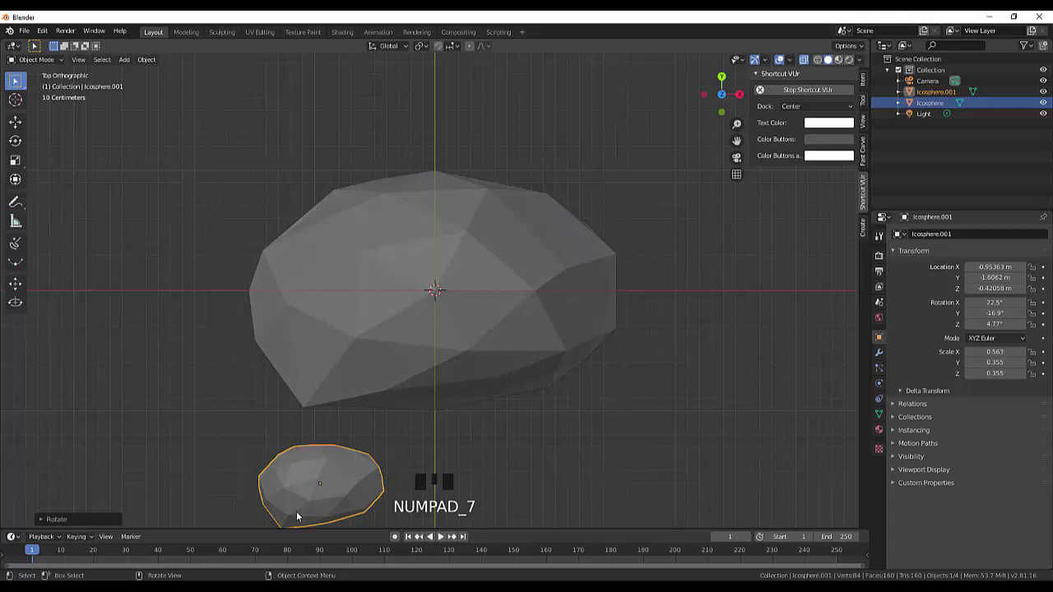
pyautogui.scroll(-3)
pyautogui.click(384, 403)
pyautogui.press('g')
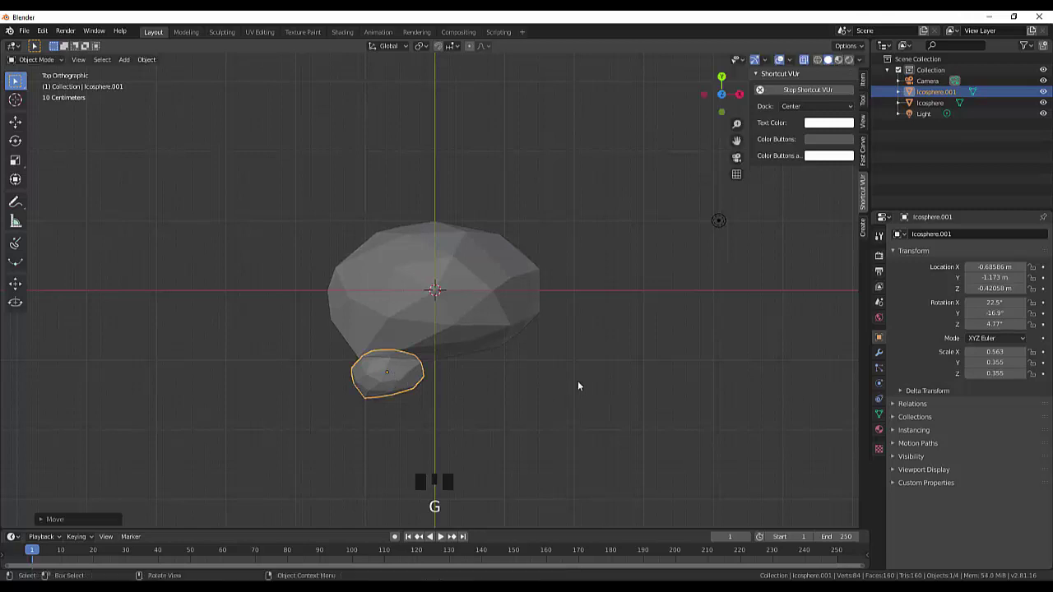
pyautogui.moveTo(593, 375); pyautogui.dragTo(484, 260)
pyautogui.press('KP_1')
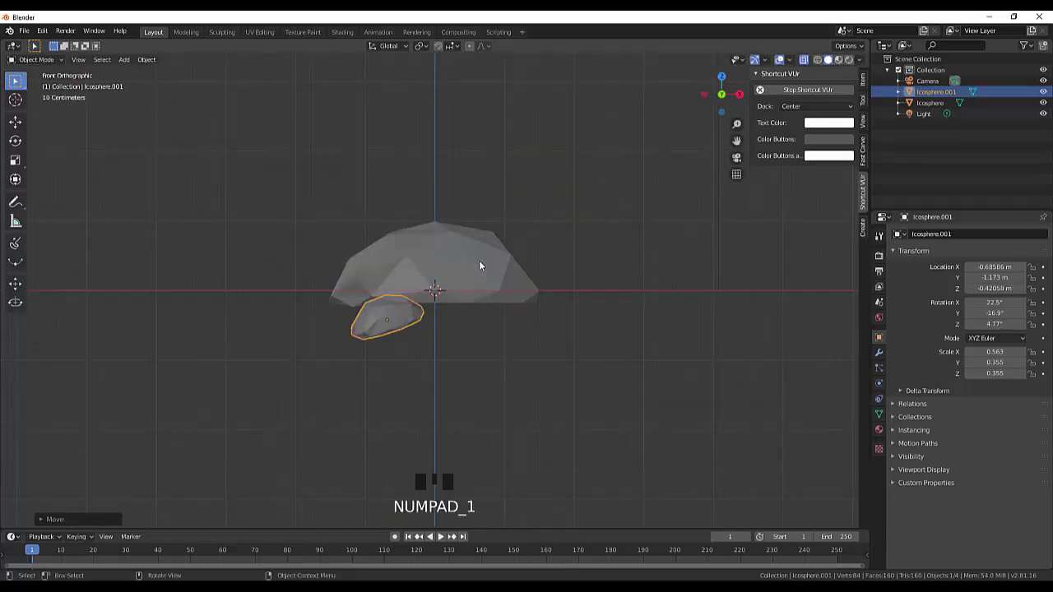
pyautogui.press('KP_3')
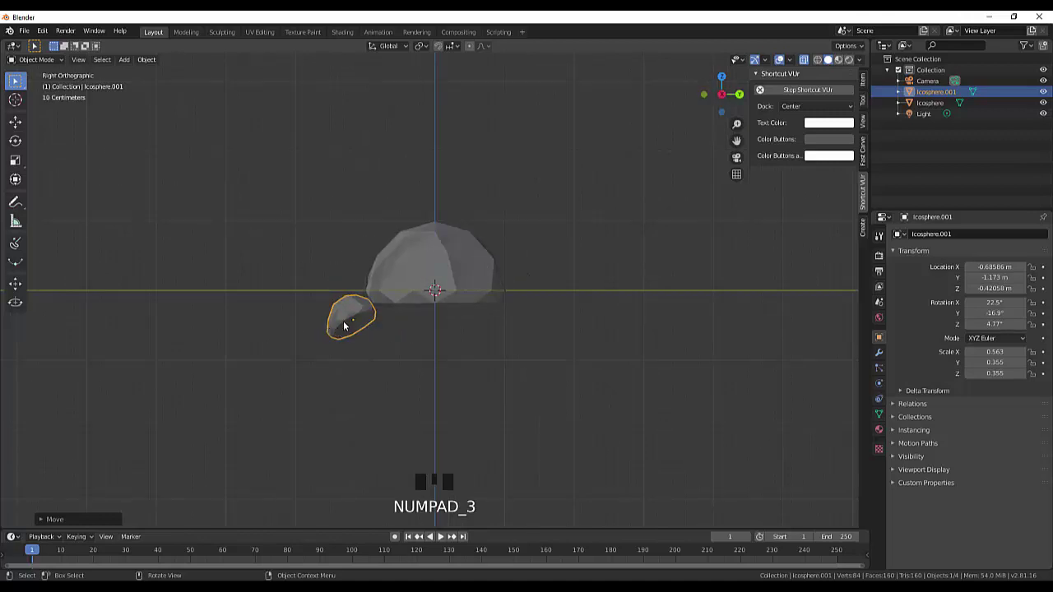
pyautogui.click(349, 326)
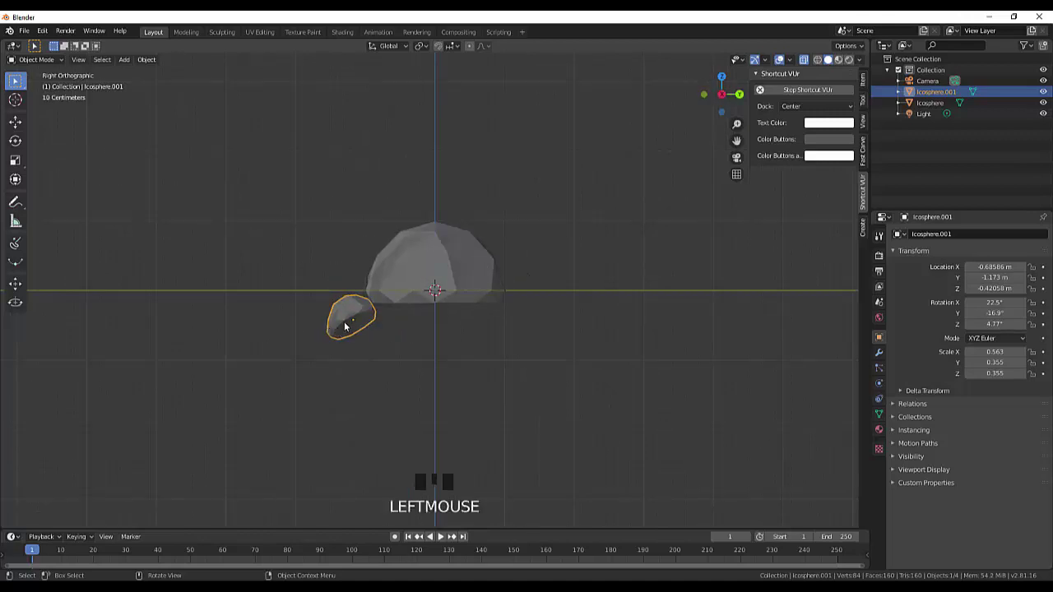
pyautogui.press('g')
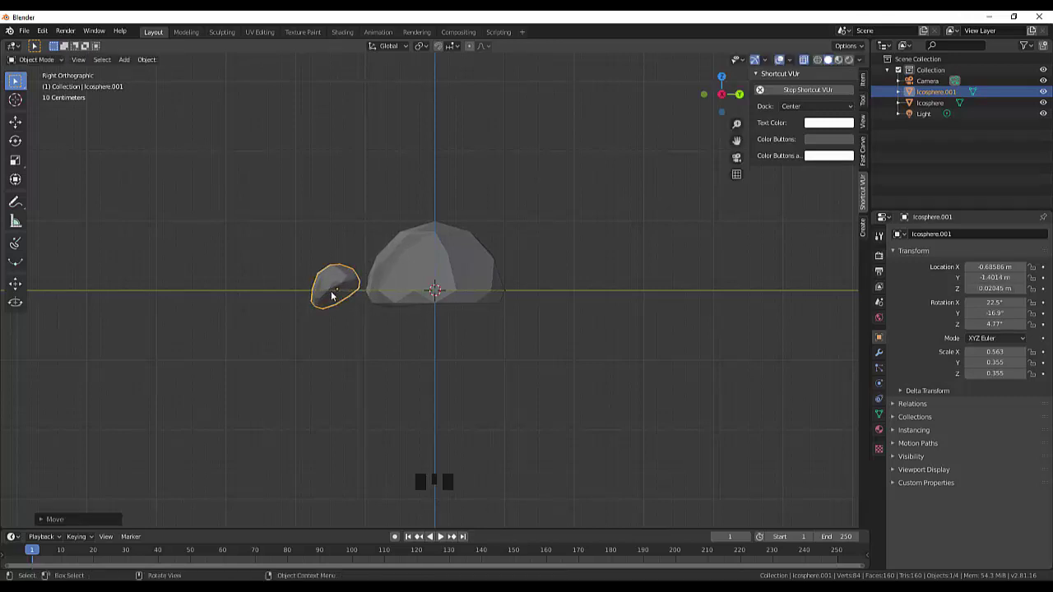
pyautogui.press('r')
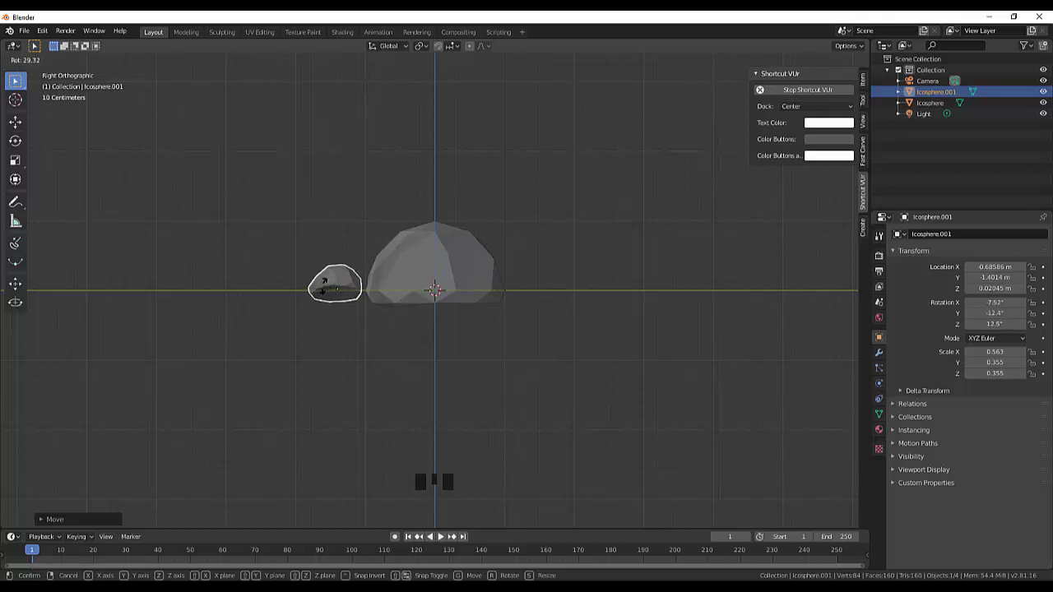
# Tilt the small rock from the side, then check its placement from the front view.
pyautogui.moveTo(644, 331); pyautogui.dragTo(350, 304)
pyautogui.click(350, 304)
pyautogui.click(322, 312)
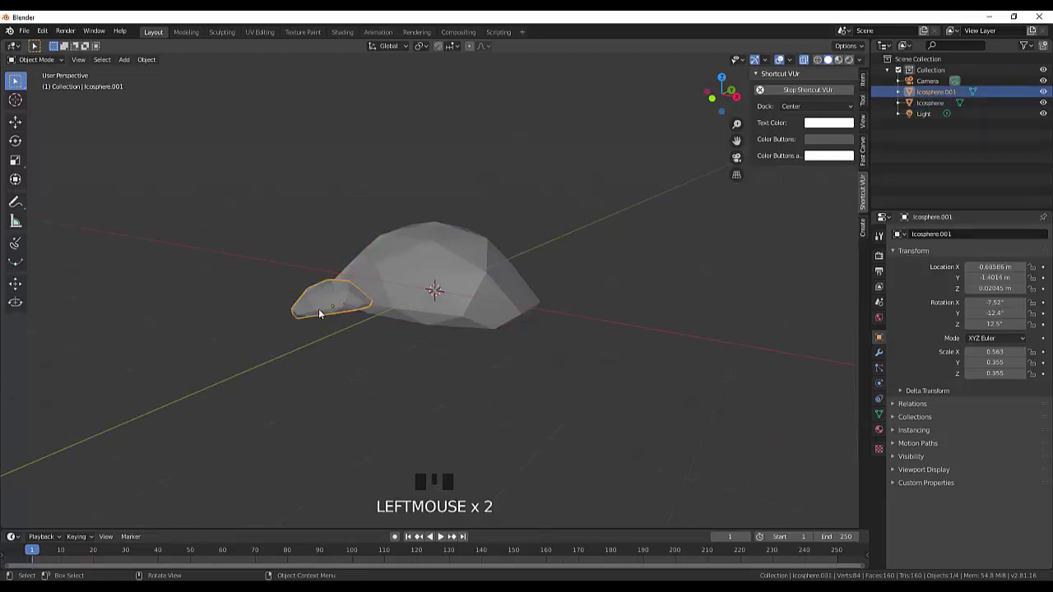
pyautogui.press('r')
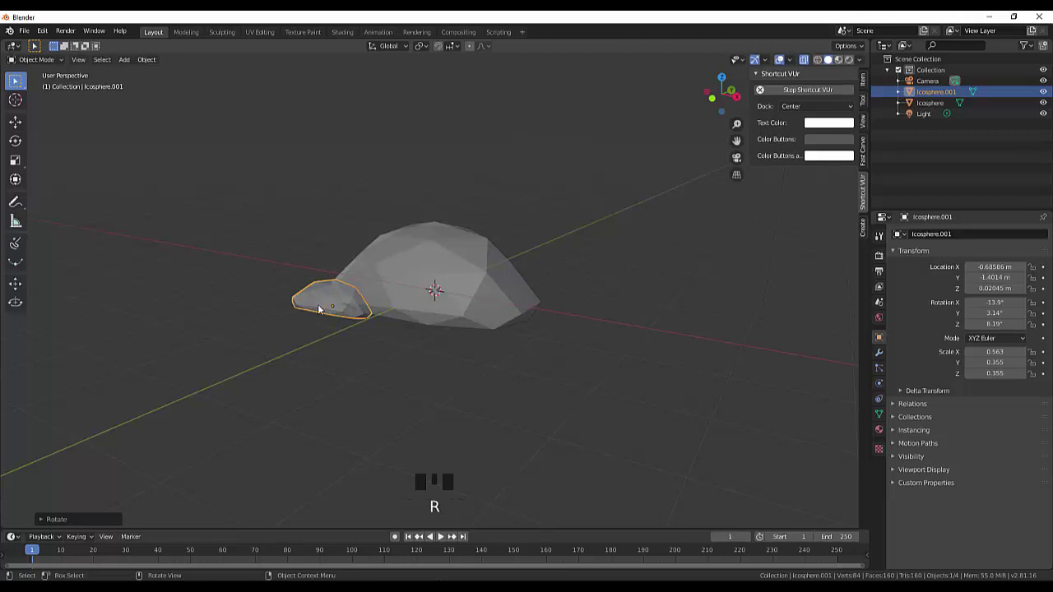
pyautogui.press('KP_1')
pyautogui.scroll(3)
pyautogui.click(394, 281)
pyautogui.click(393, 298)
# Slide the small rock into the large rock's base and push it closer along Y.
pyautogui.press('g')
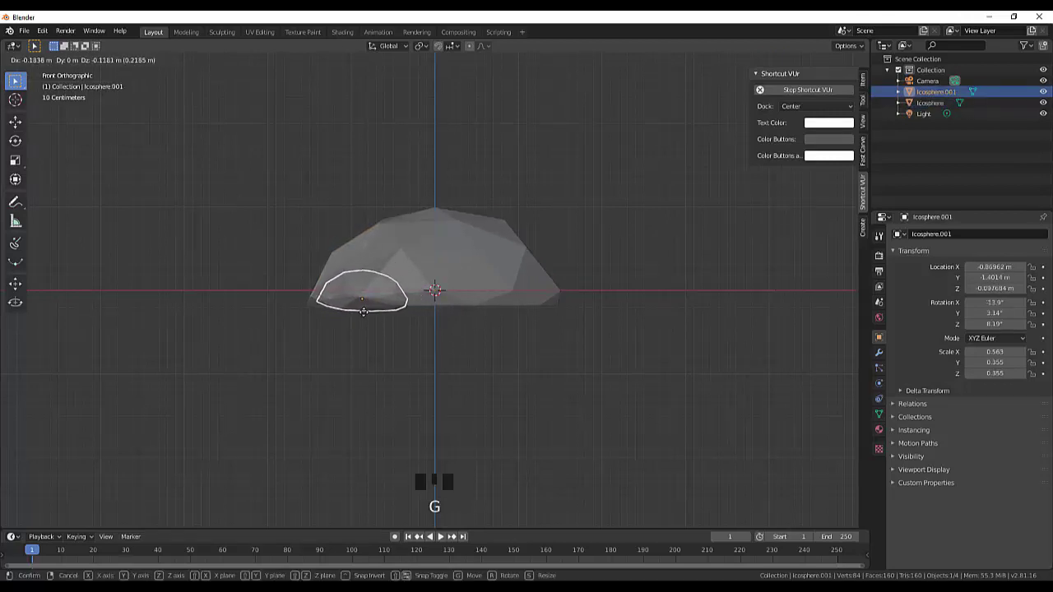
pyautogui.moveTo(698, 319); pyautogui.dragTo(313, 293)
pyautogui.click(313, 293)
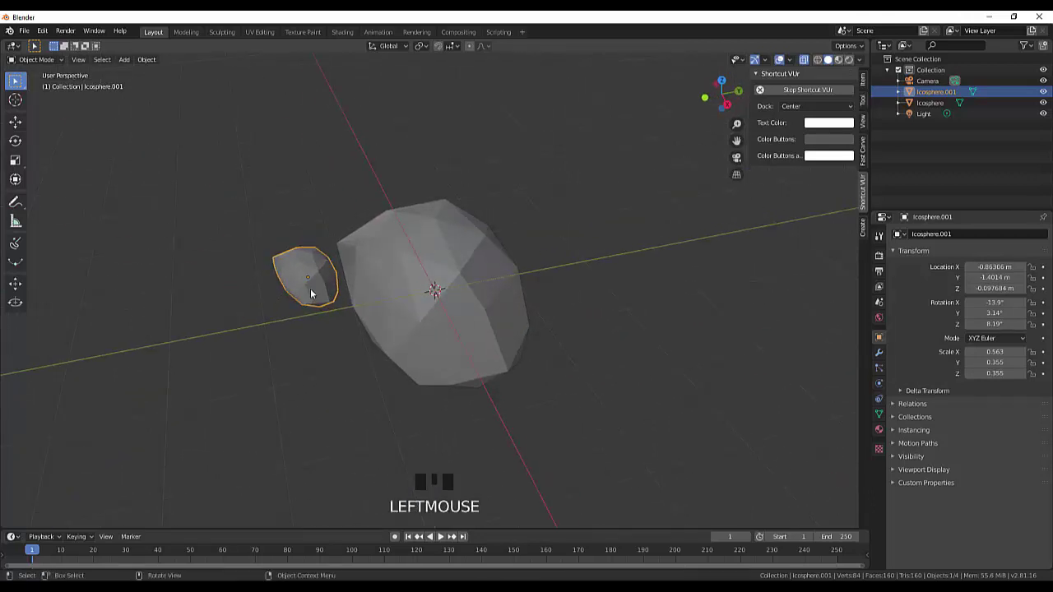
pyautogui.press('g')
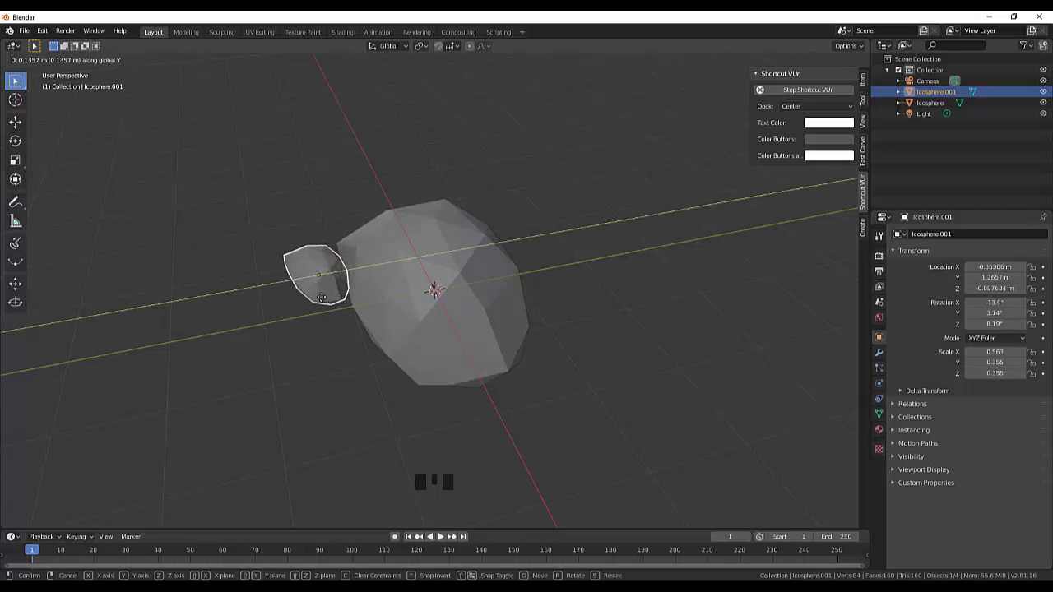
pyautogui.moveTo(762, 370); pyautogui.dragTo(705, 327)
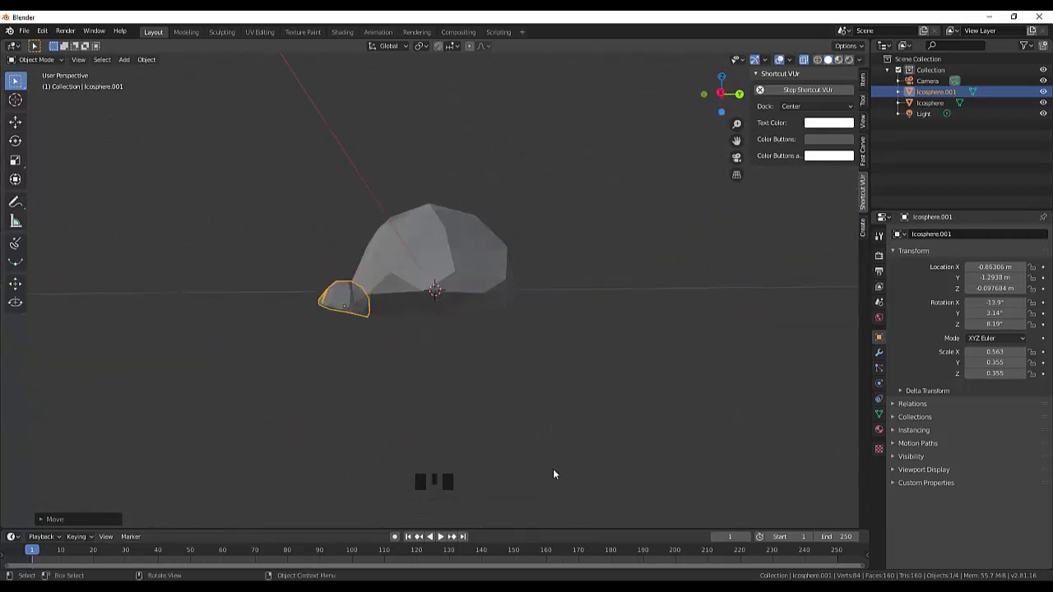
# From the side view, rotate the small rock flatter so it rests level beside the large rock.
pyautogui.press('KP_3')
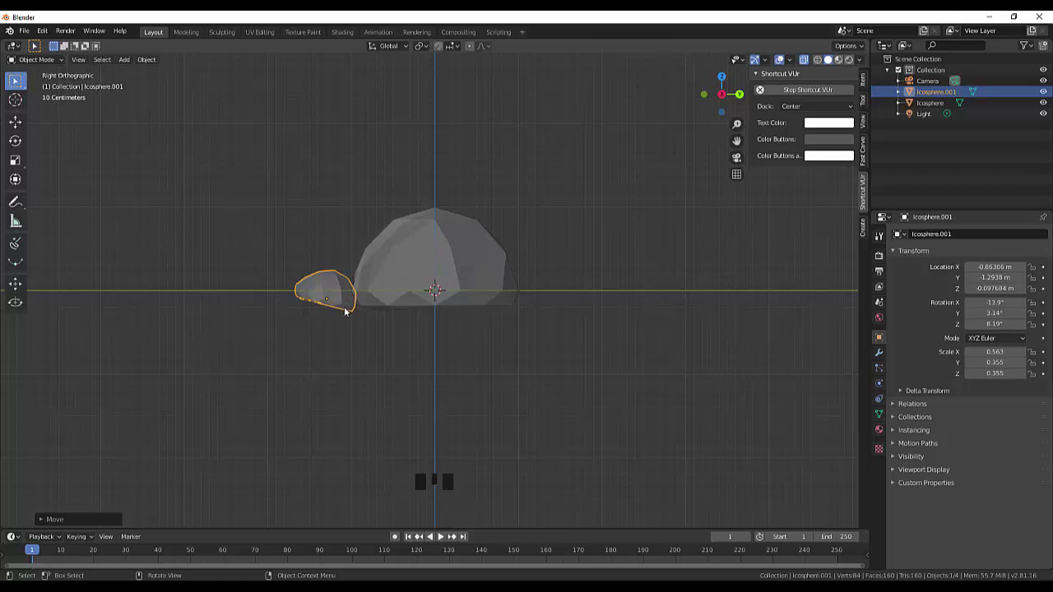
pyautogui.press('r')
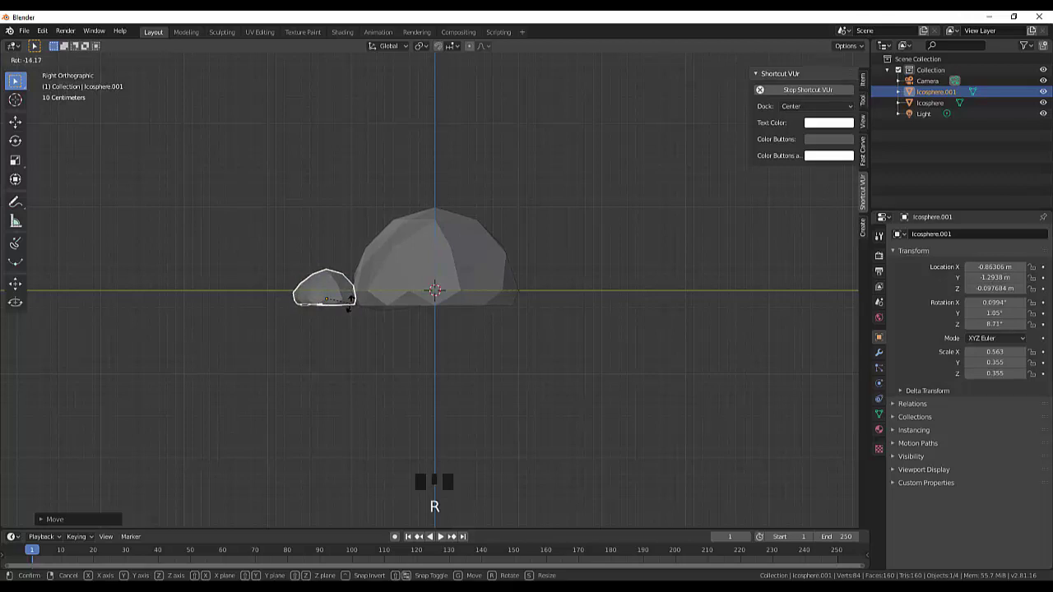
pyautogui.moveTo(587, 367); pyautogui.dragTo(285, 367)
pyautogui.click(251, 381)
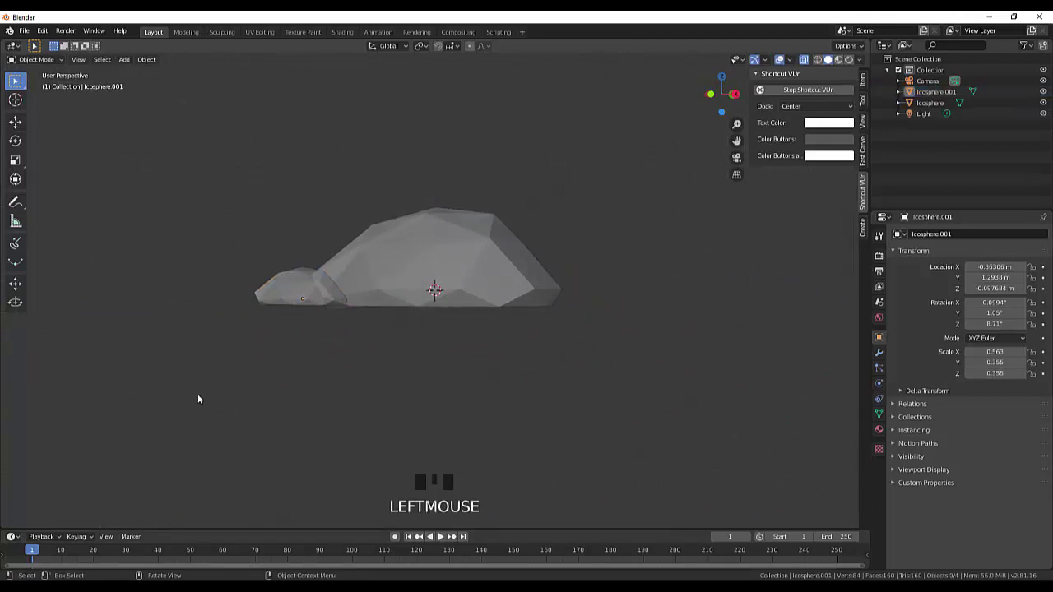
pyautogui.moveTo(370, 385); pyautogui.dragTo(439, 379)
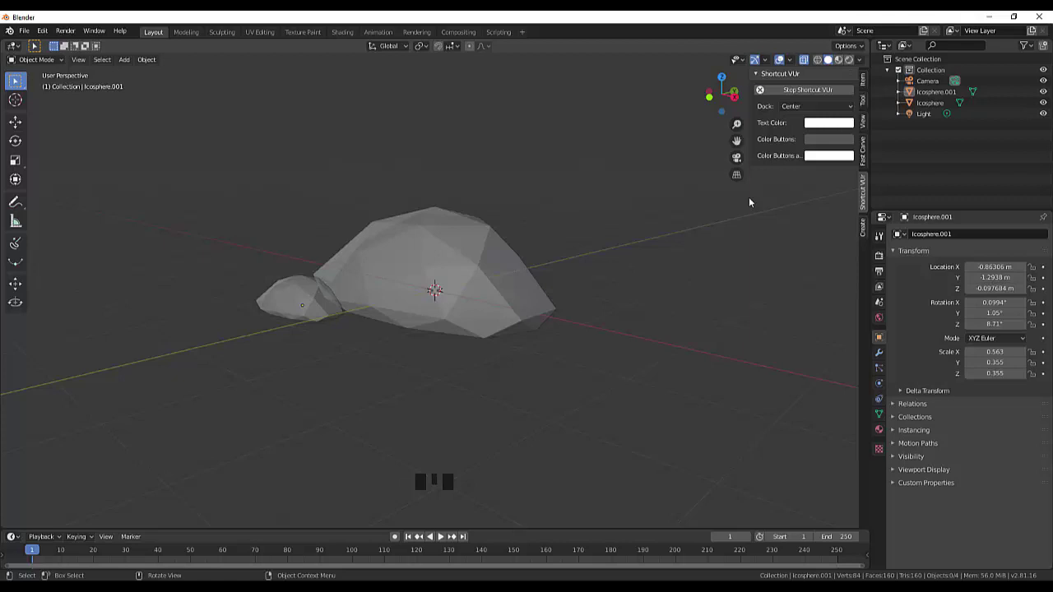
pyautogui.click(811, 65)
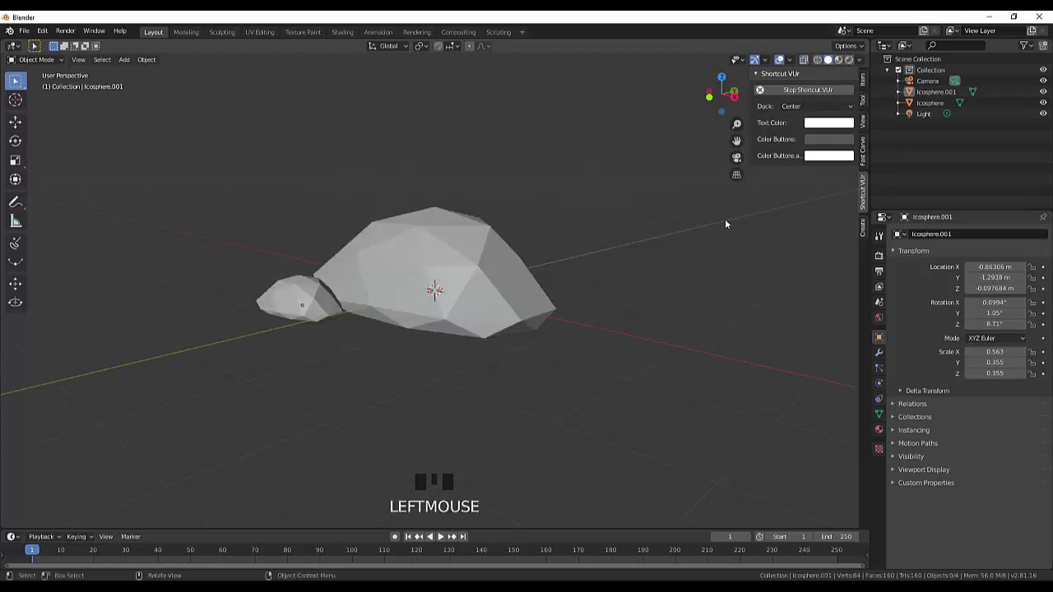
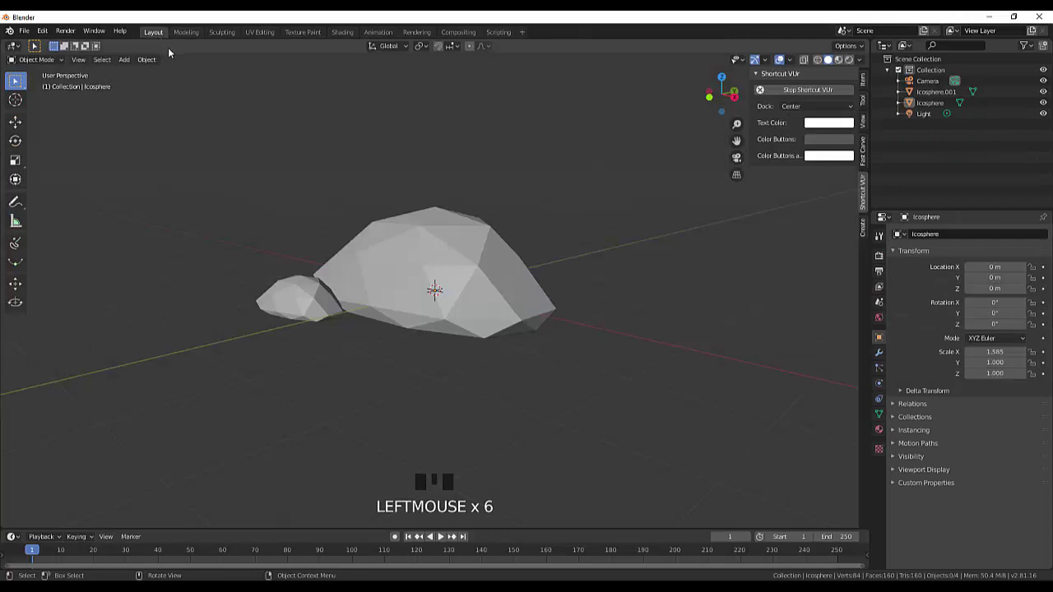
# Switch the viewport to Material Preview showing the brown rocks and open the N-sidebar View settings.
pyautogui.moveTo(833, 61); pyautogui.dragTo(852, 63)
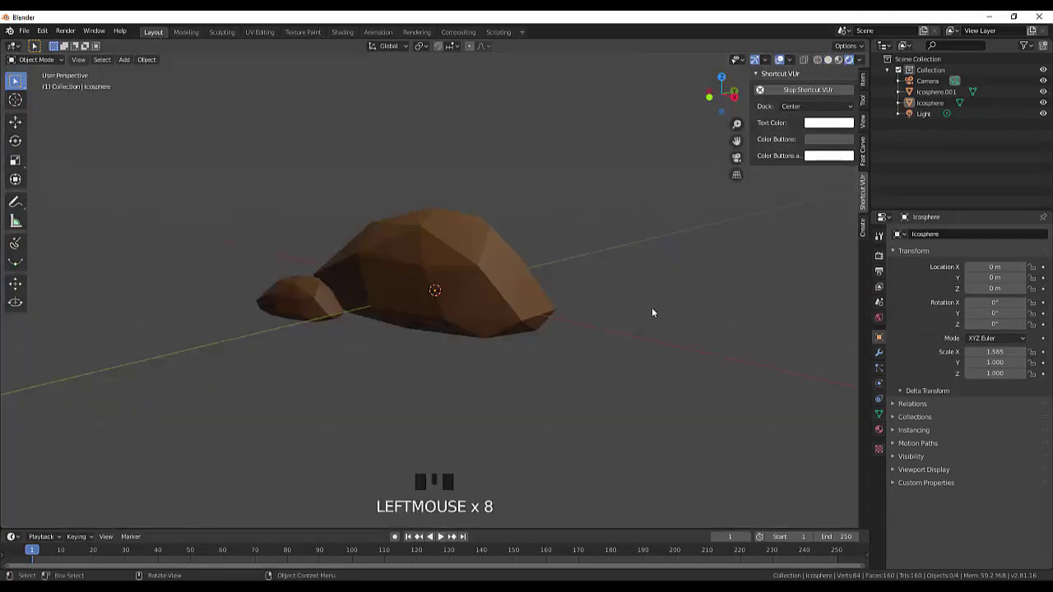
pyautogui.scroll(3)
pyautogui.scroll(-3)
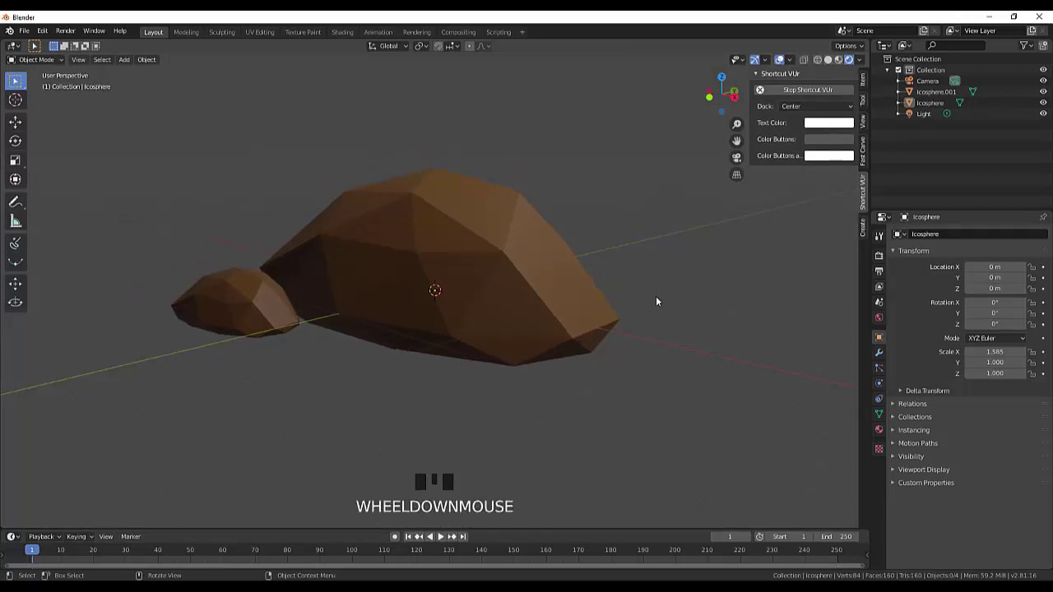
pyautogui.moveTo(669, 292); pyautogui.dragTo(856, 212)
pyautogui.click(856, 212)
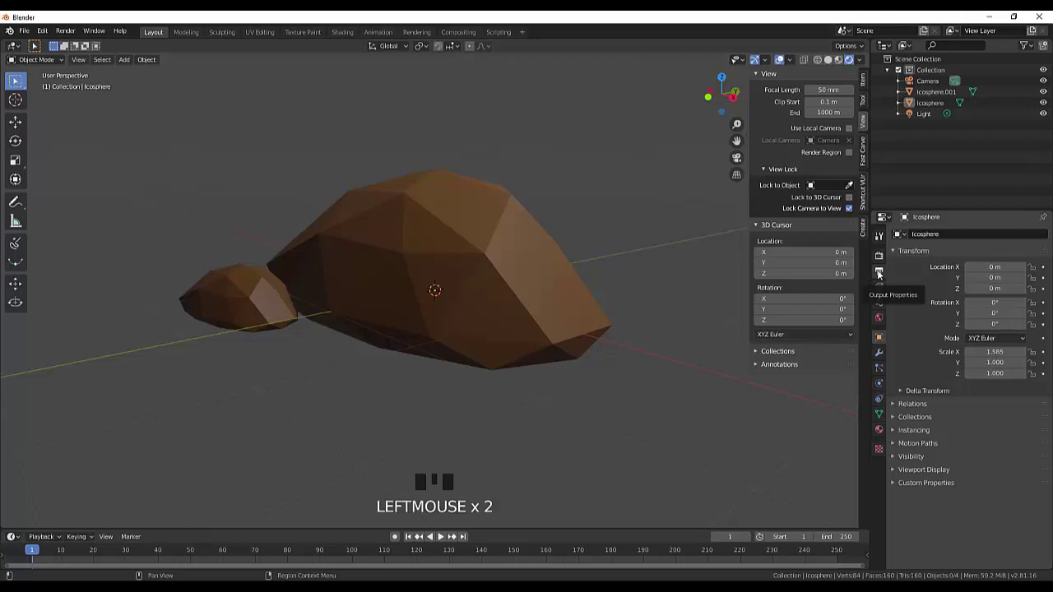
# Look through the camera with Lock Camera to View and zoom so both rocks fill the frame.
pyautogui.press('KP_0')
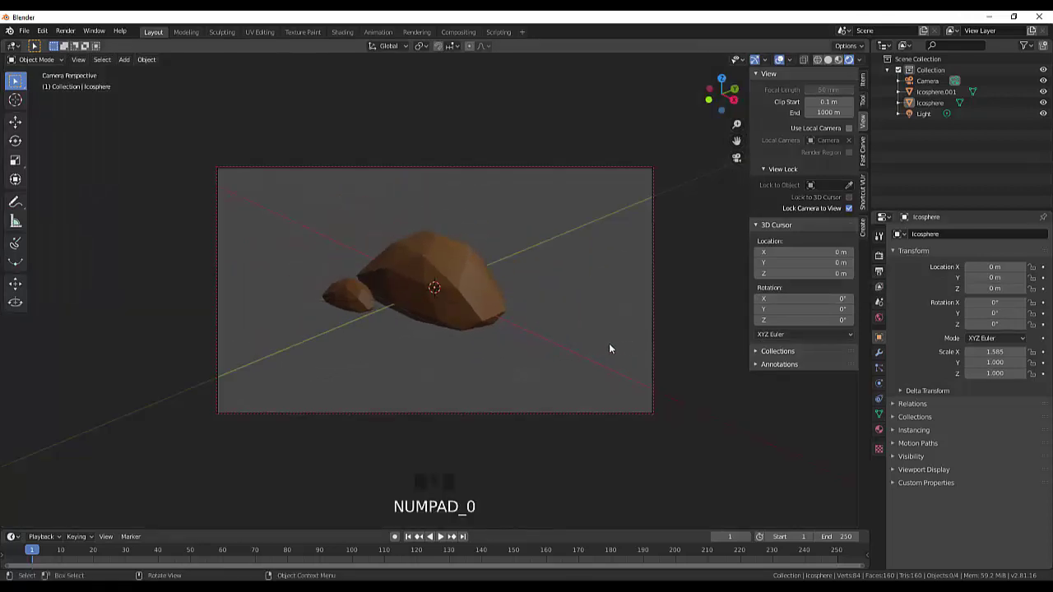
pyautogui.scroll(3)
pyautogui.scroll(-3)
pyautogui.scroll(3)
pyautogui.click(699, 388)
pyautogui.moveTo(521, 312); pyautogui.dragTo(481, 310)
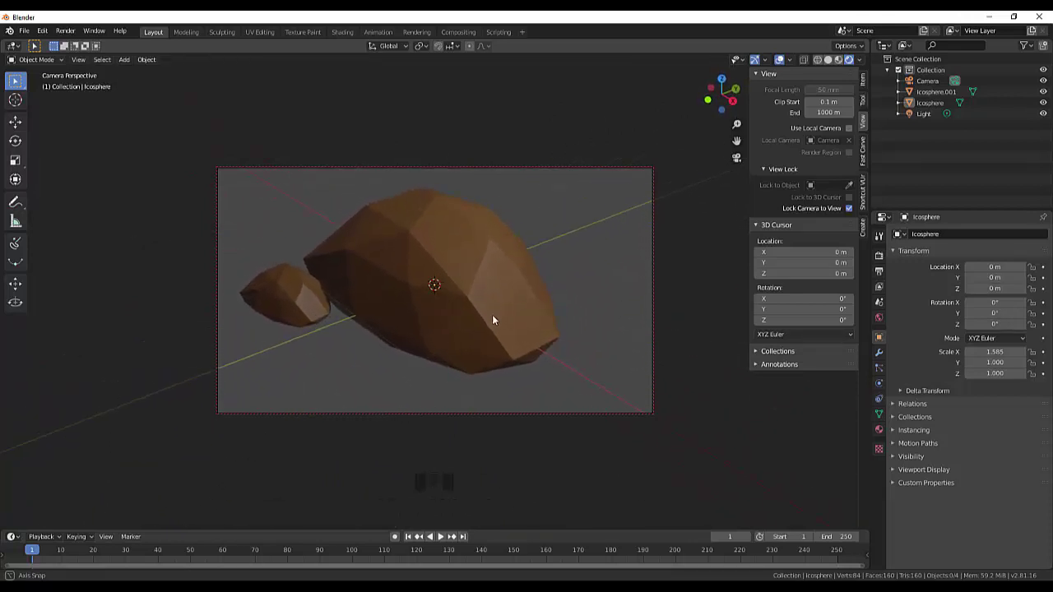
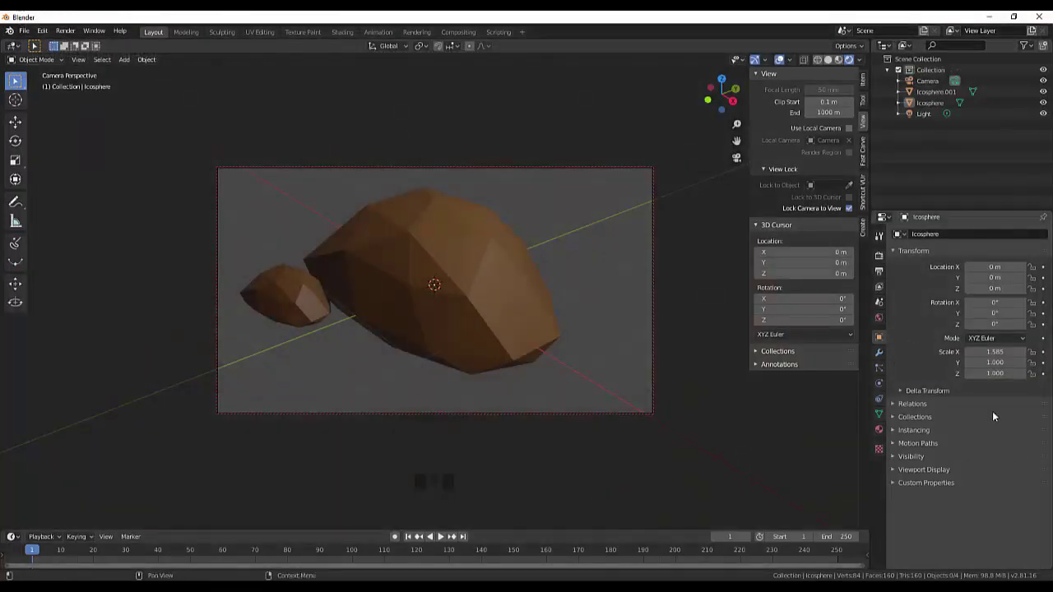
# Open Render Properties to enable a transparent Film background for the render.
pyautogui.click(883, 272)
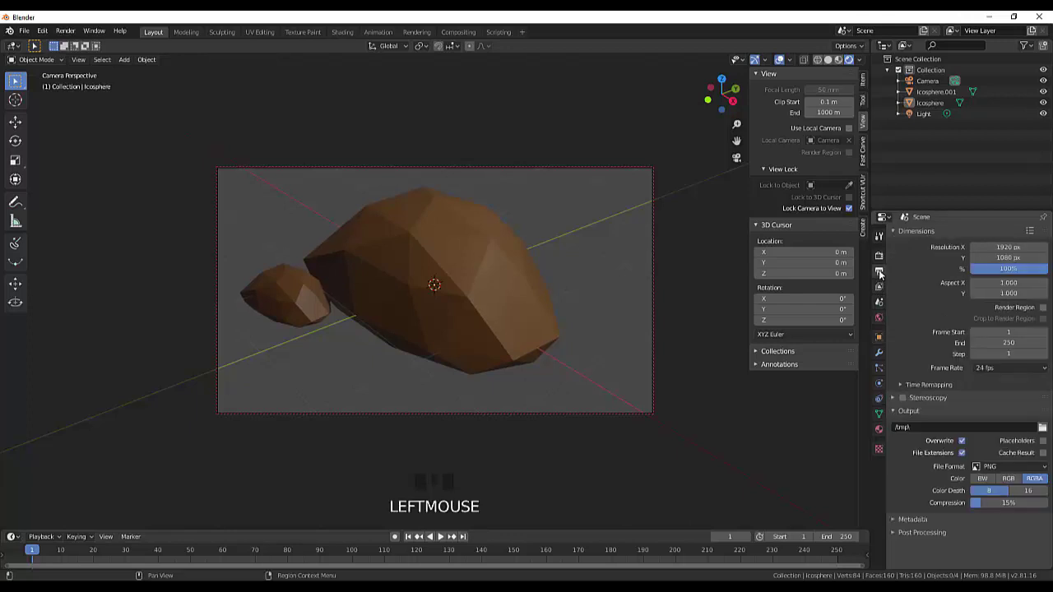
pyautogui.click(881, 257)
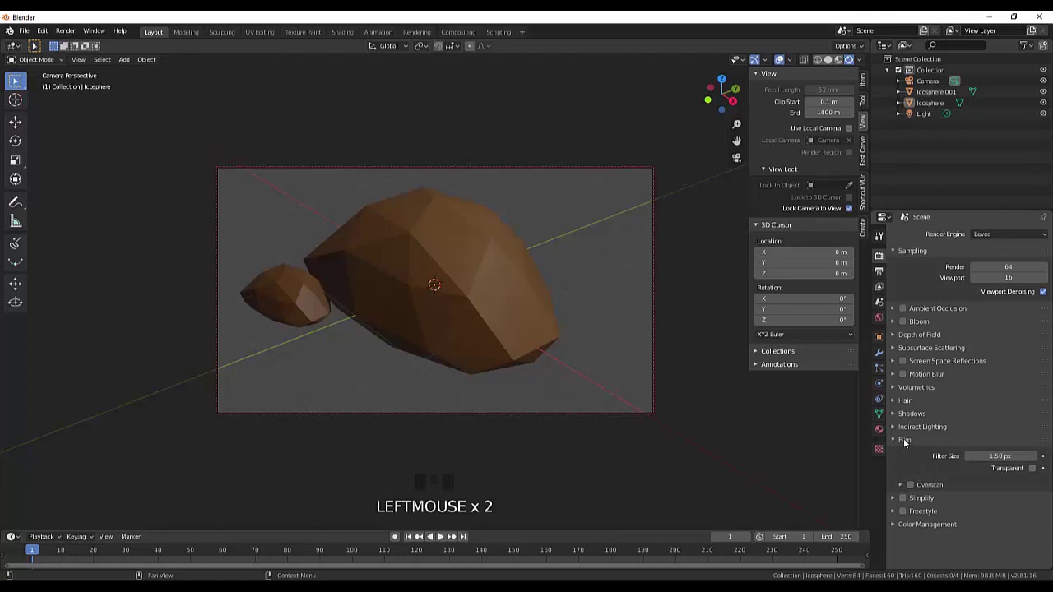